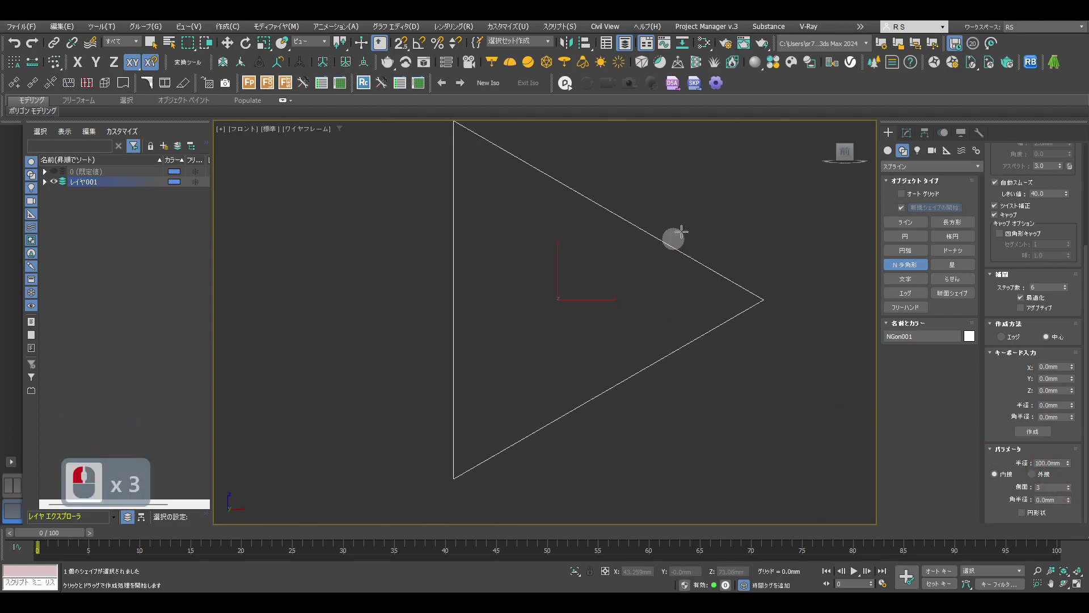
Convert the 100 mm triangle NGon into an editable polygon from the modifier stack
right_click(702, 220)
left_click(911, 138)
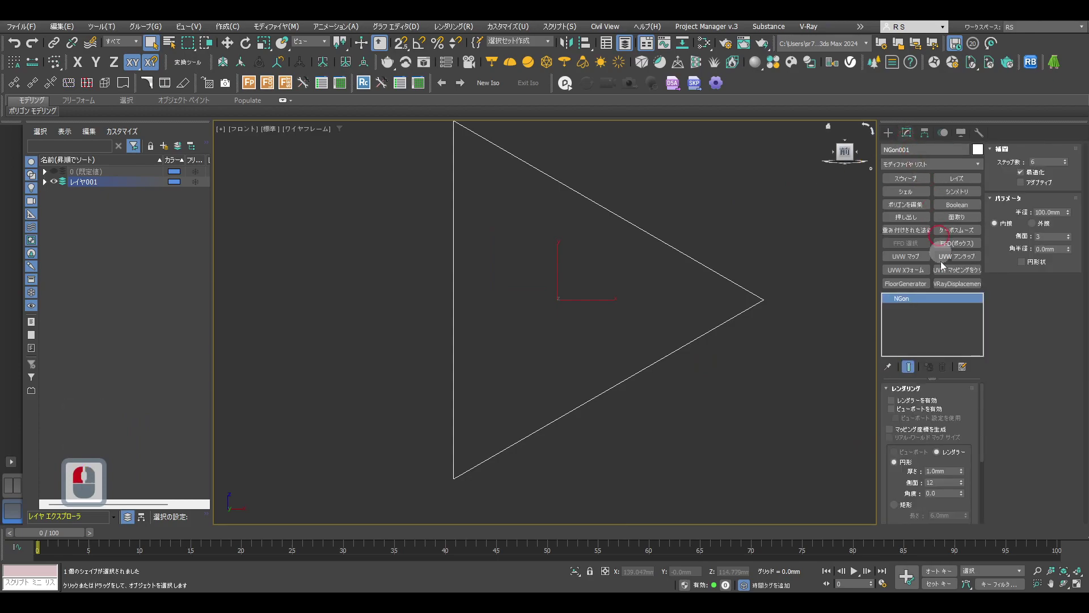
right_click(930, 313)
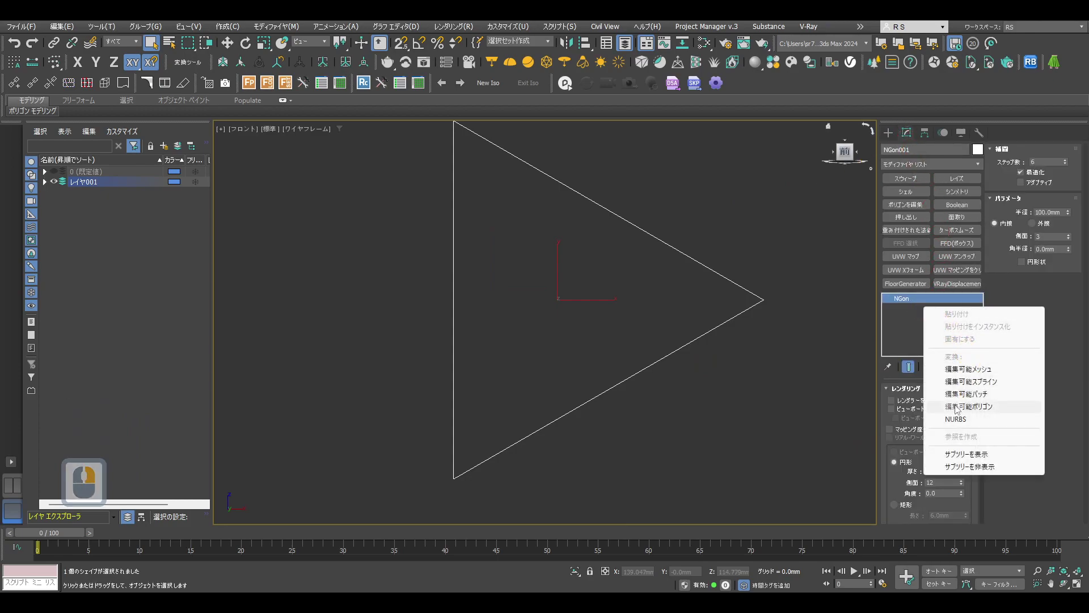
left_click(1000, 411)
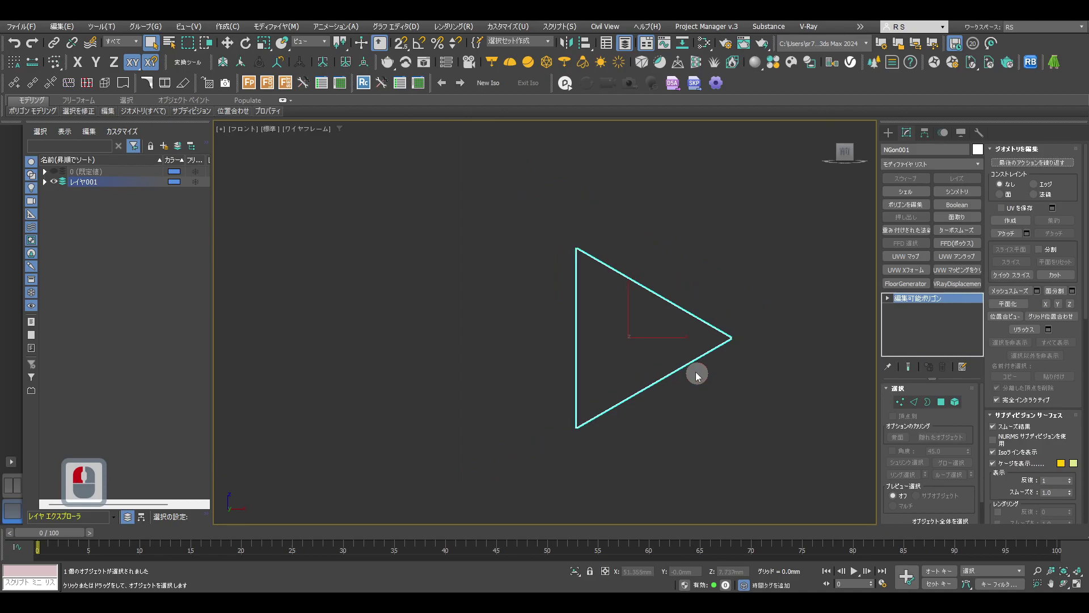
Mirror a copy of the triangle and rotate it 180° on Y to form a diamond
left_click(576, 57)
left_click(537, 337)
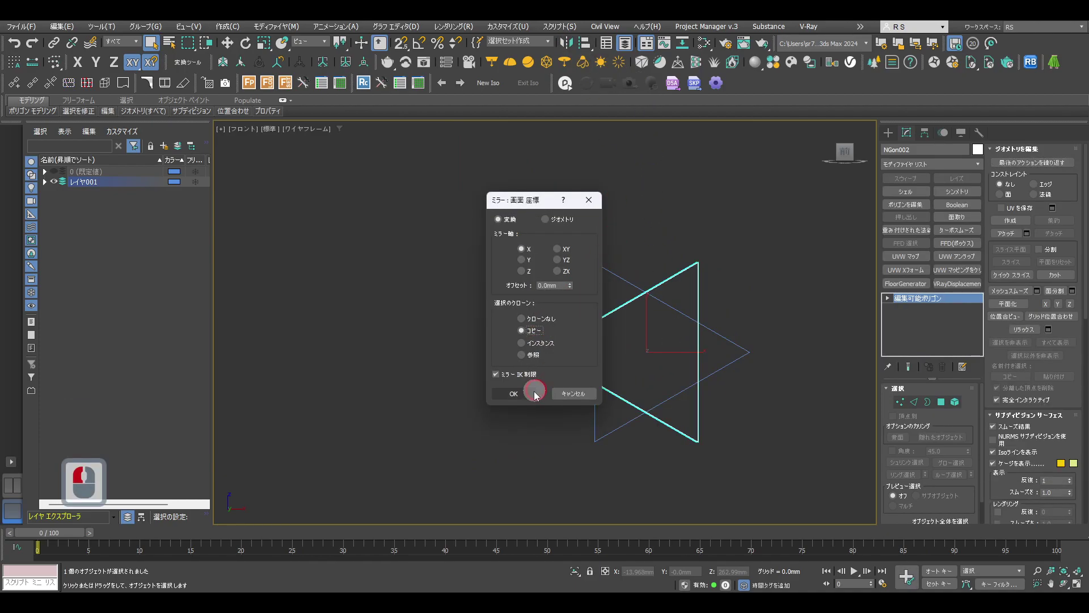
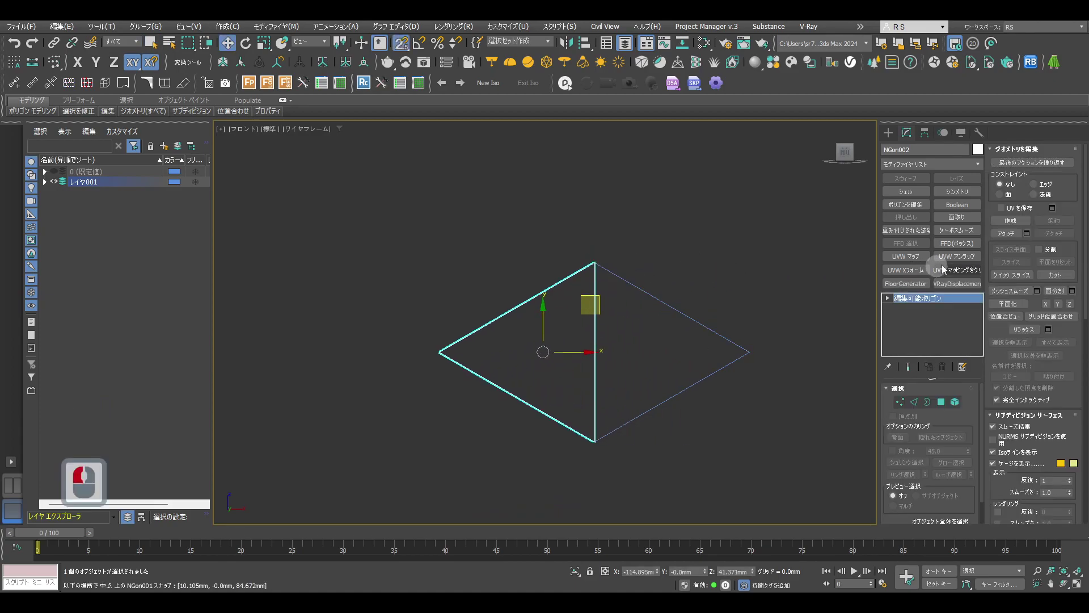
left_click(1001, 237)
left_click(700, 327)
right_click(643, 320)
key("e")
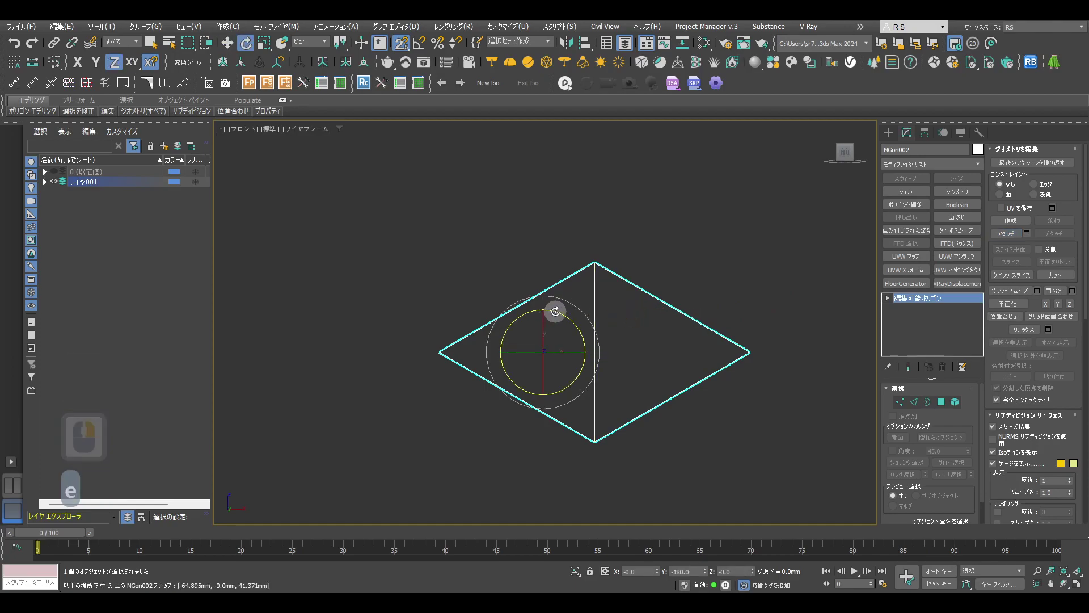
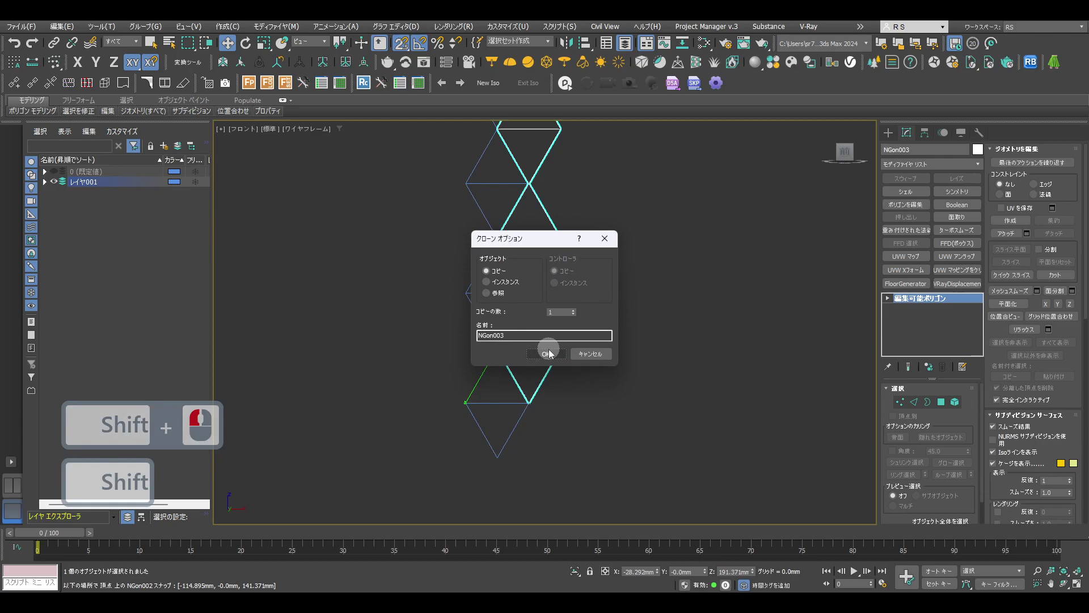
Confirm the triangle-pair clone and select triangles in the column for repositioning
left_click(554, 358)
key("4")
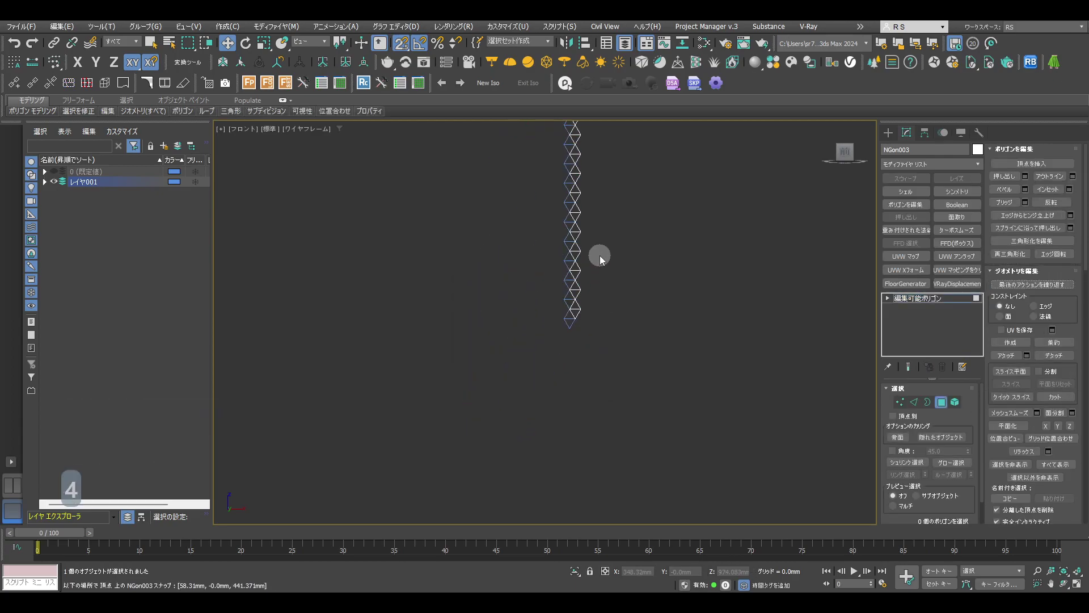
middle_click(570, 373)
left_click(541, 234)
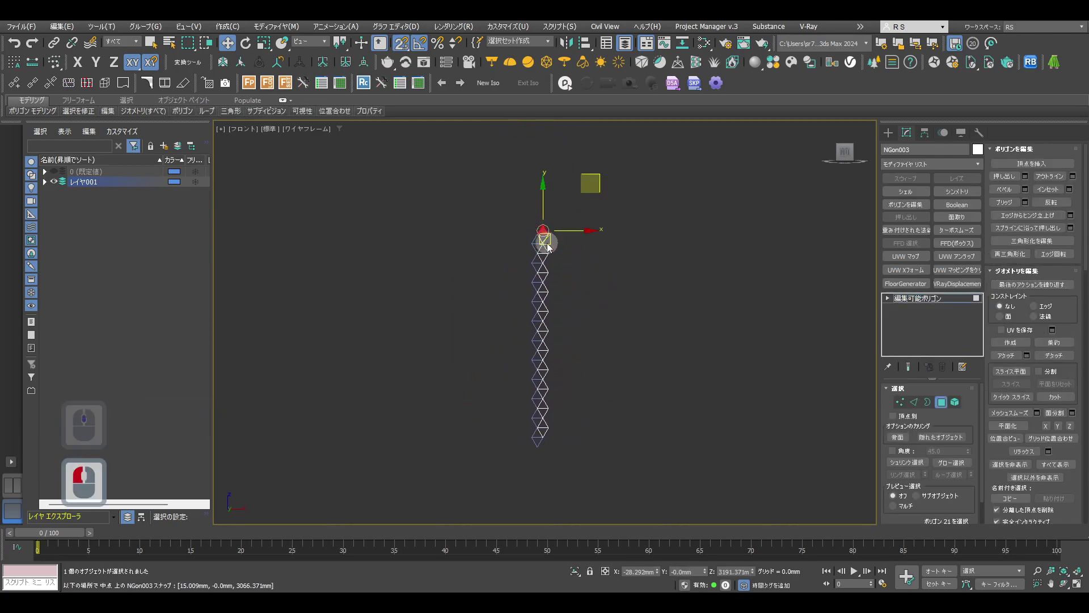
key("s")
left_click(563, 430)
key("s")
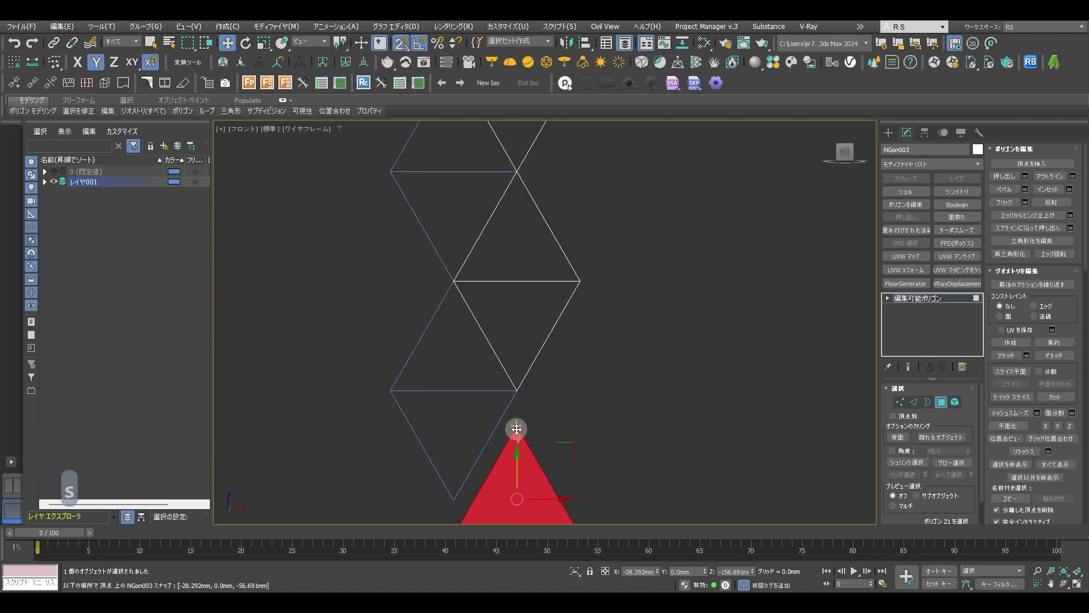
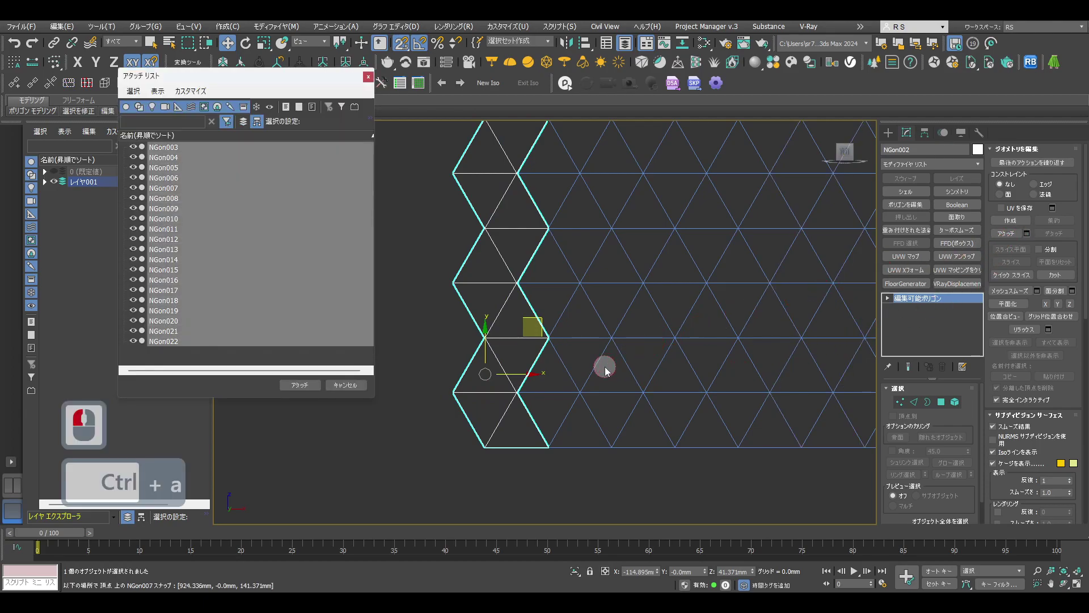
Weld all overlapping vertices of the attached columns into one triangular grid, then return to Polygon level
left_click(310, 390)
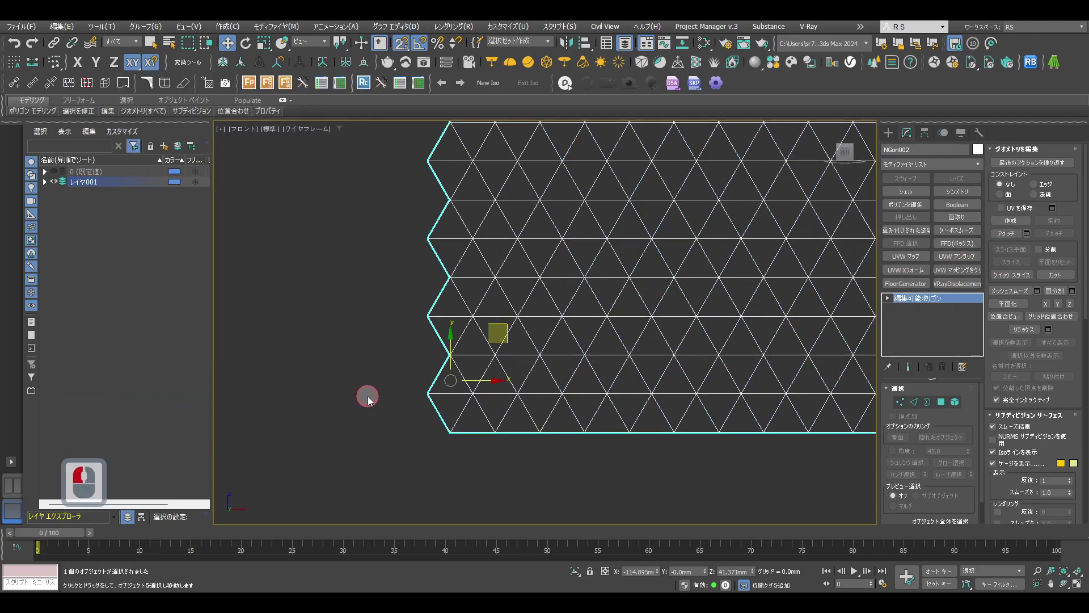
key("1")
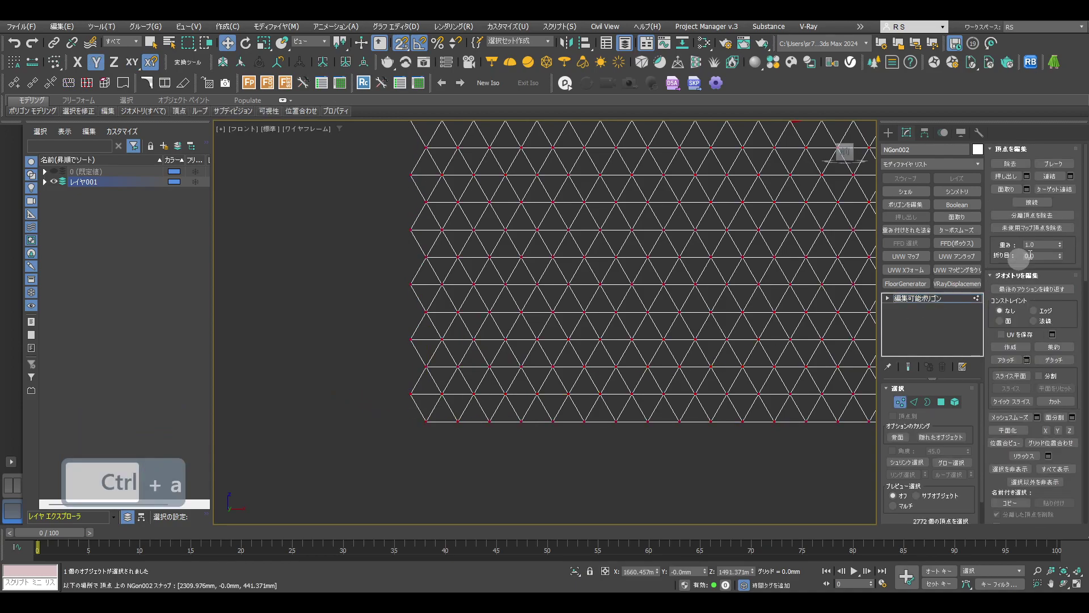
left_click(1073, 181)
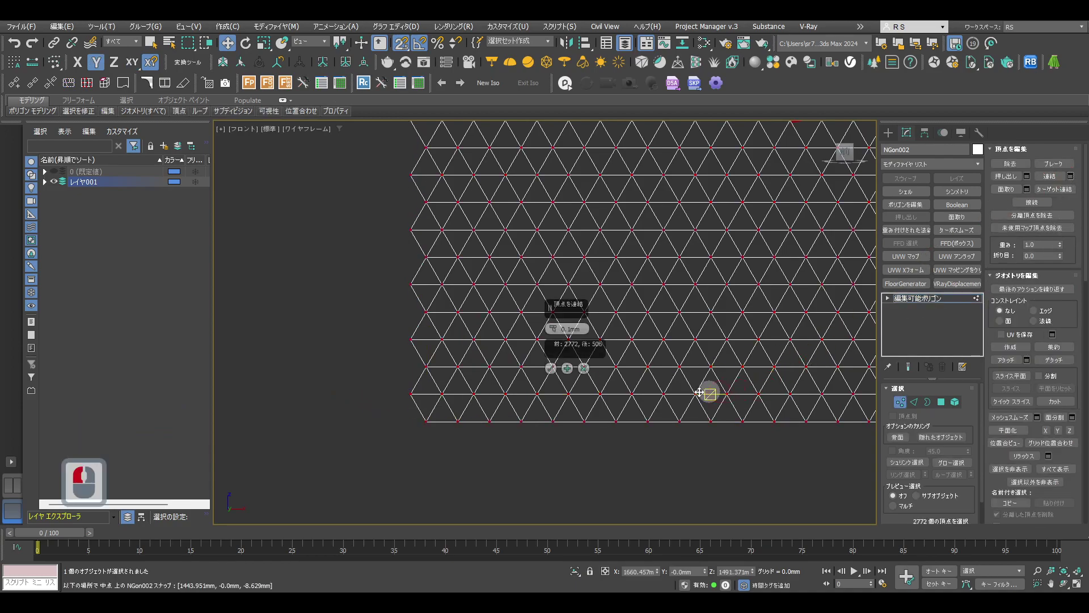
left_click(557, 373)
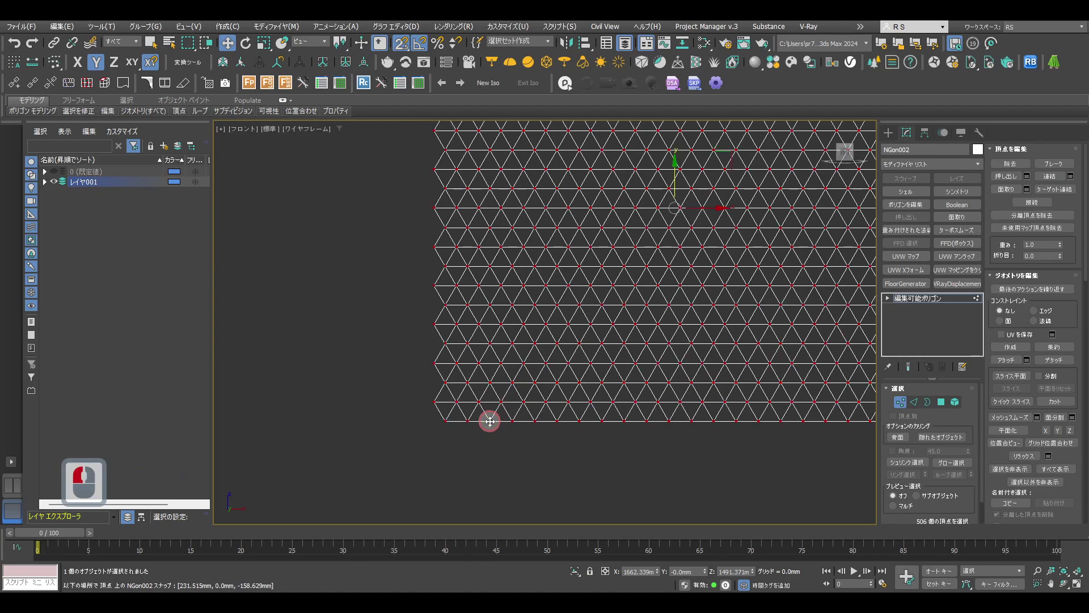
key("4")
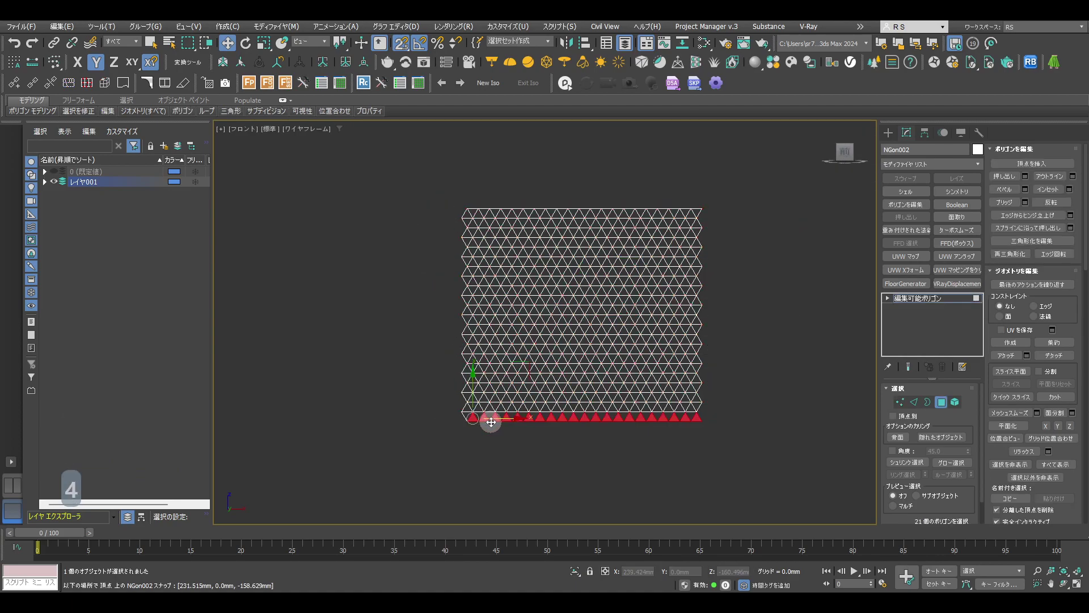
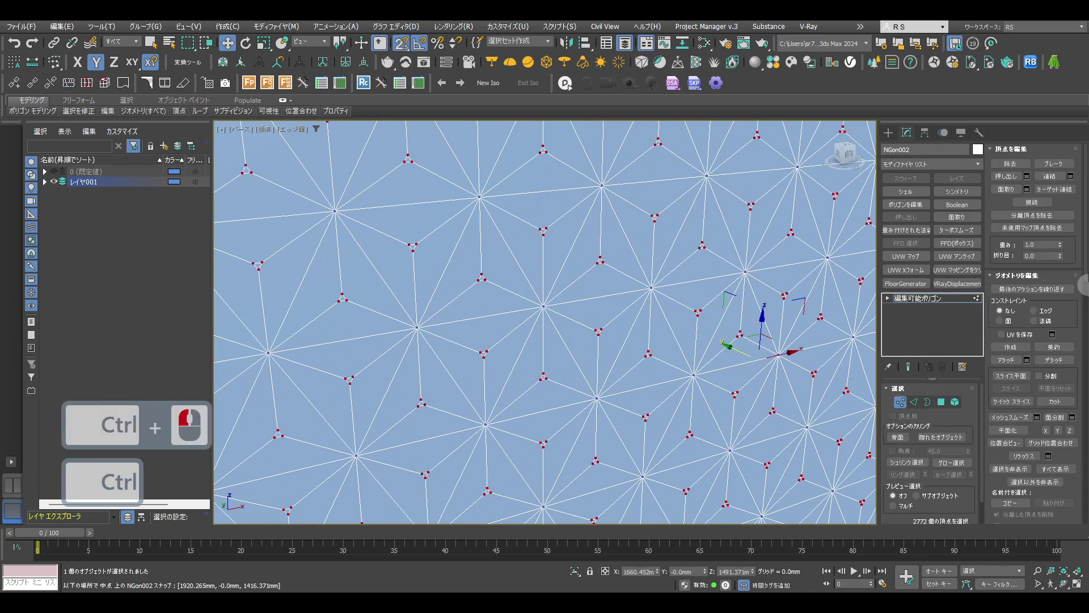
Weld the subdivided asanoha vertices with a 0.1 mm threshold
left_click(1070, 178)
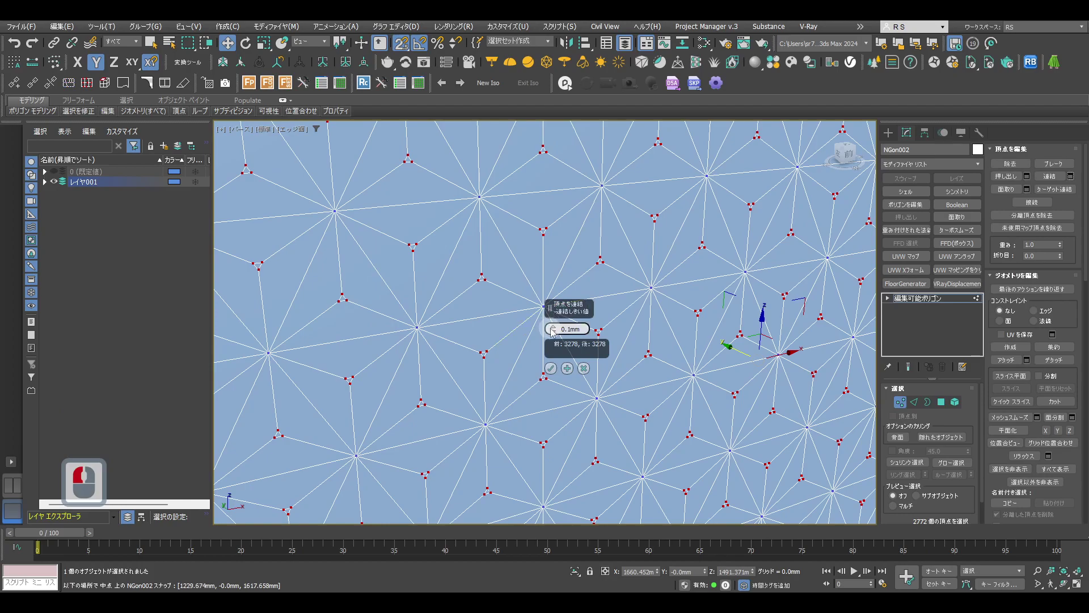
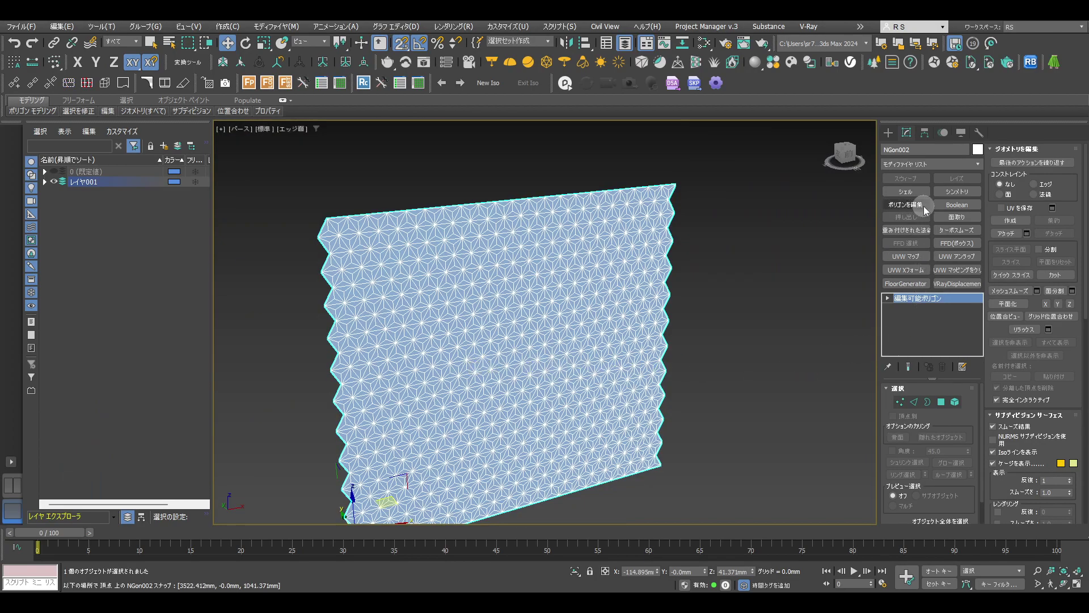
Add an Edit Poly modifier to the asanoha wall
left_click(927, 213)
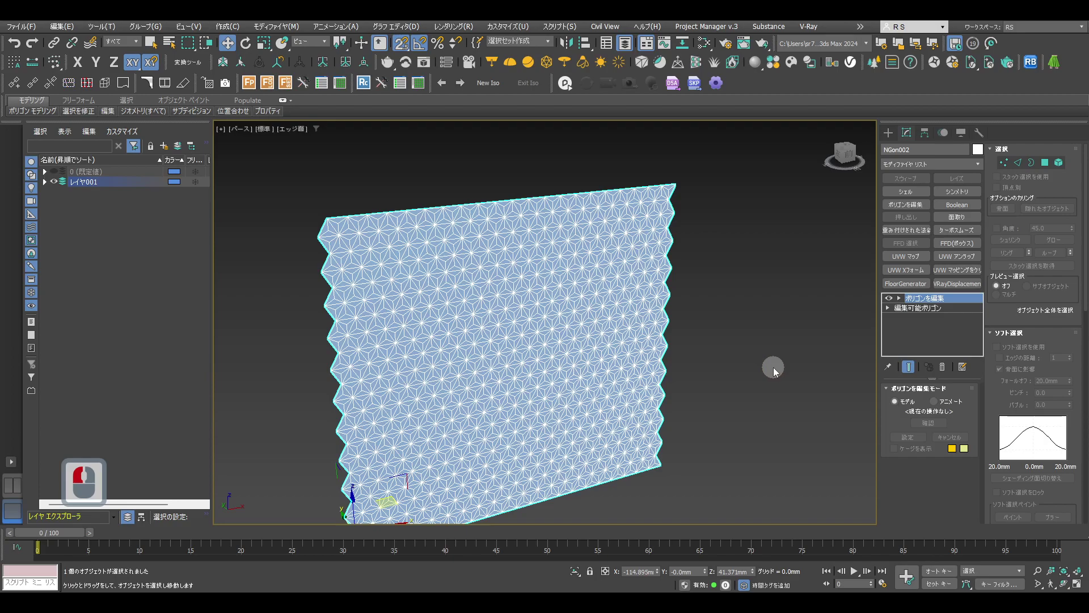
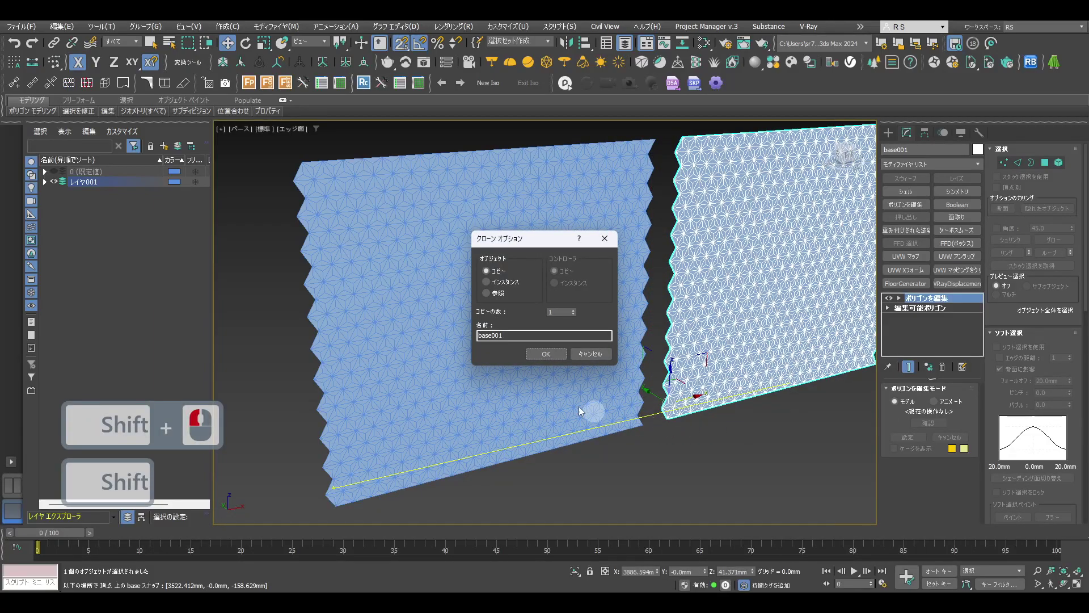
Name the wall copy target001, confirm the clone and enter Vertex level on it
left_click(440, 340)
type("target0 x")
left_click(580, 369)
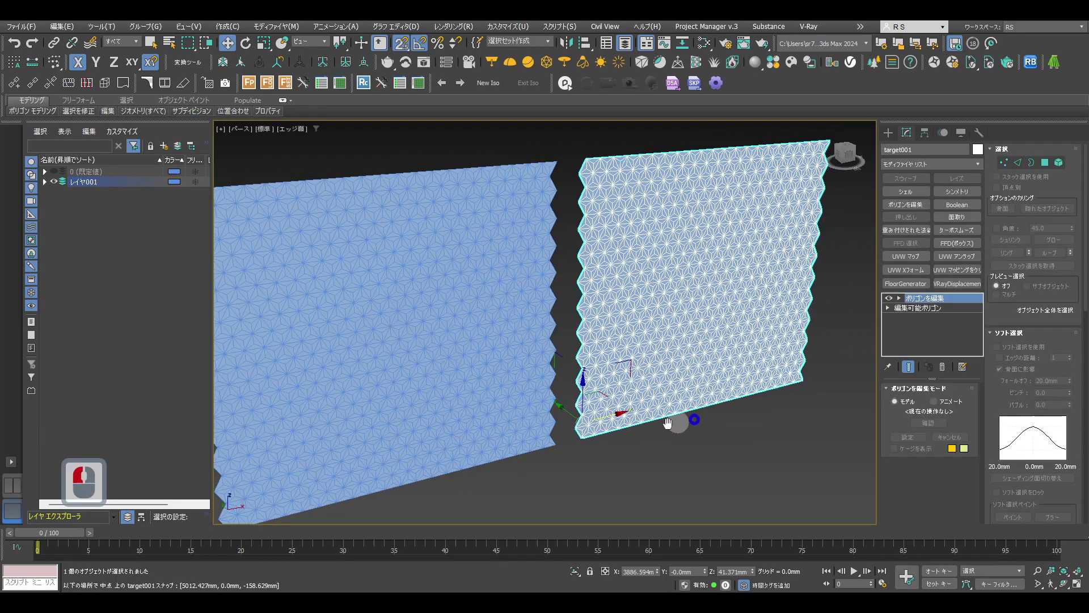
key("1")
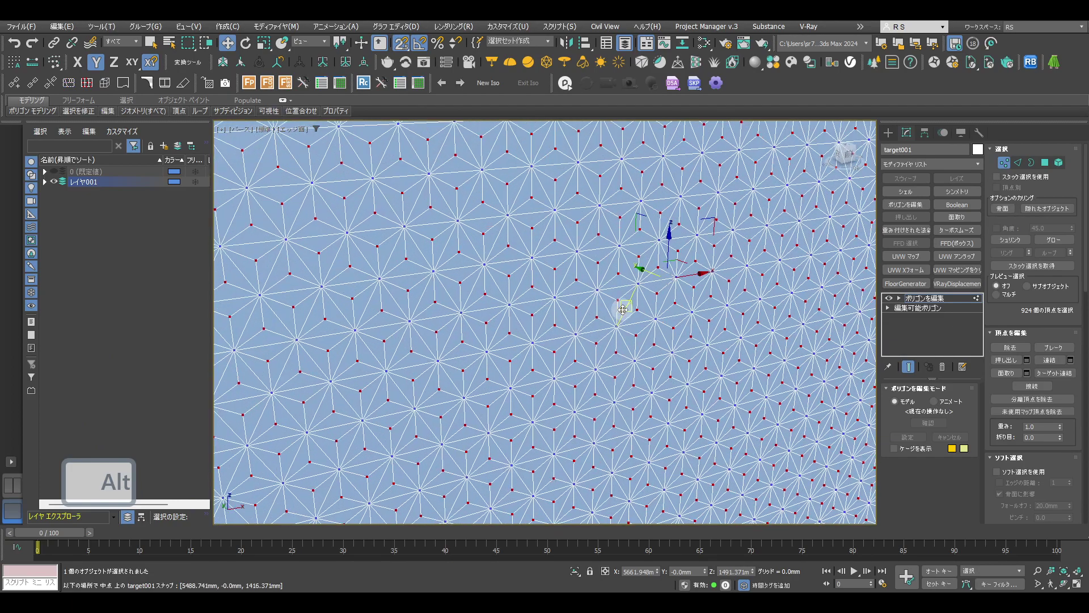
Chamfer target001's 924 selected vertices with Open Chamfer to perforate the wall, then leave Vertex level
left_click(1032, 379)
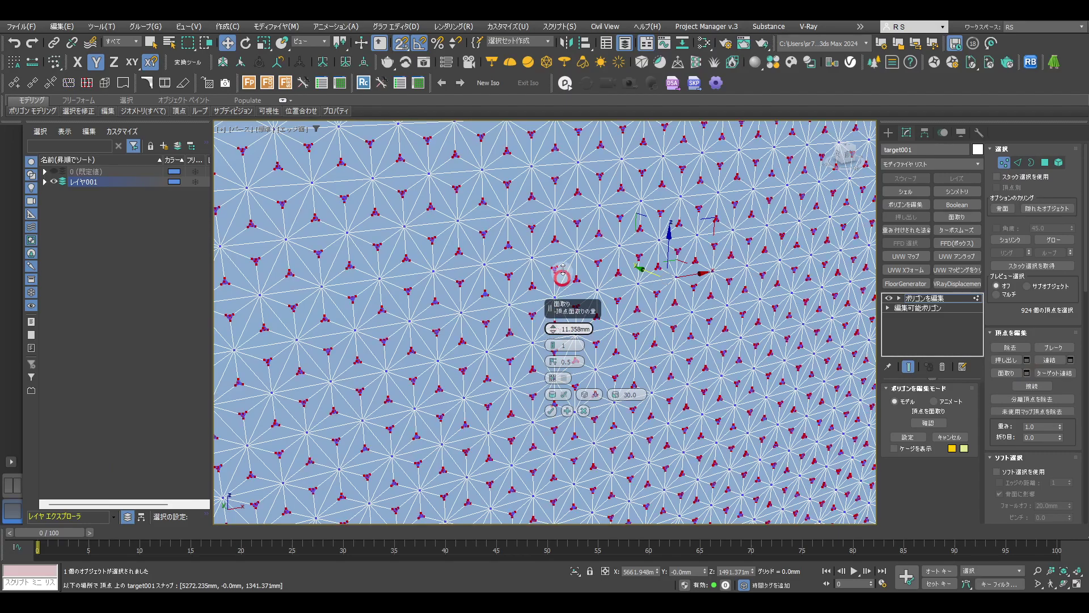
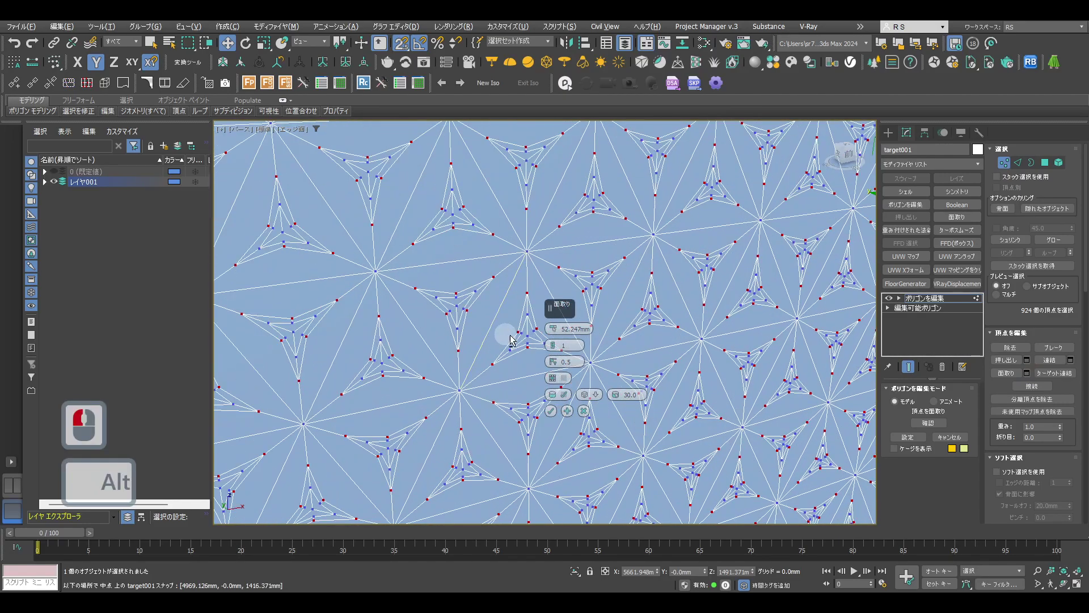
left_click(558, 352)
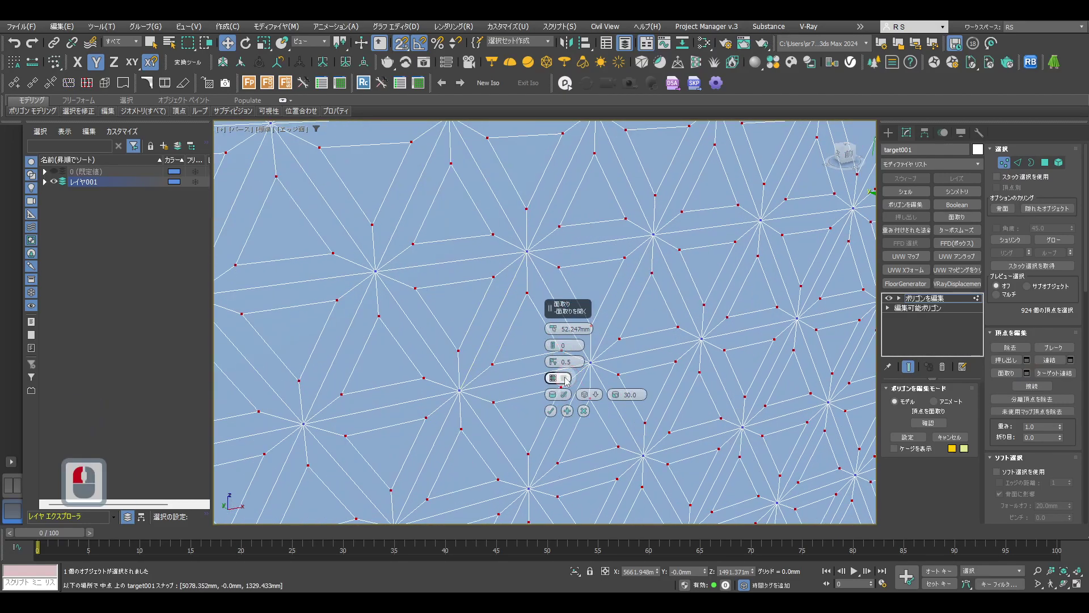
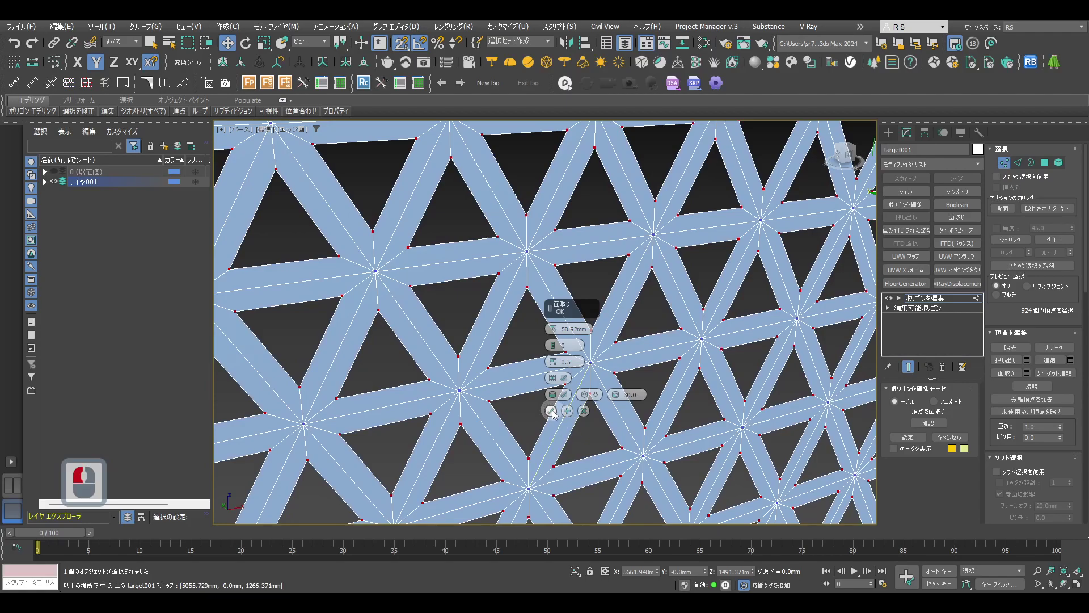
left_click(569, 402)
key("1")
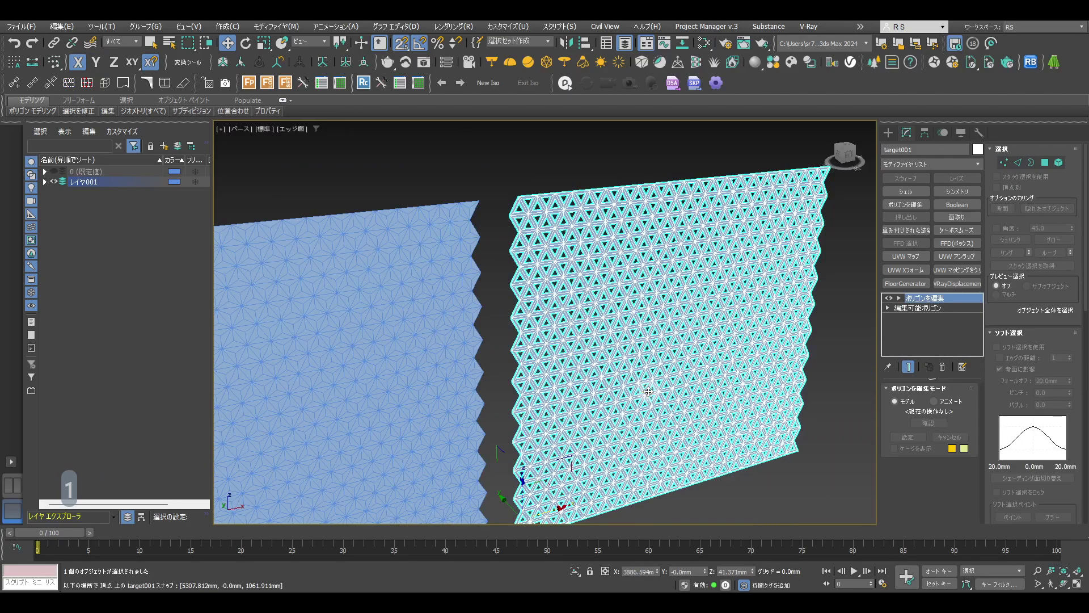
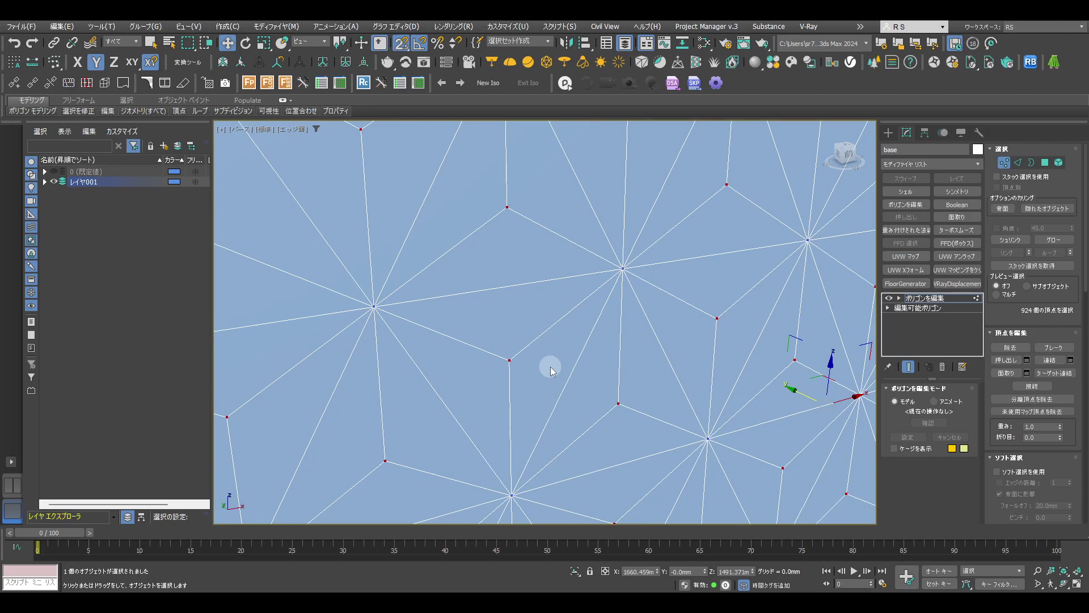
Select the base wall's edges and bring up the chamfer caddy, cancelling the first preview
left_click(1031, 378)
left_click(559, 295)
left_click(557, 353)
left_click(568, 383)
right_click(557, 336)
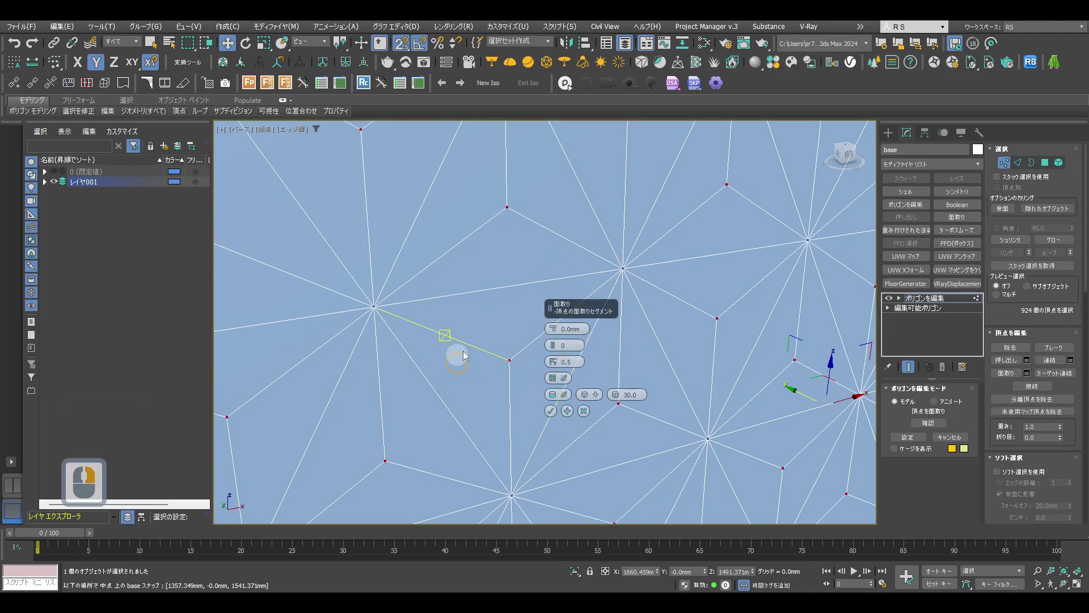
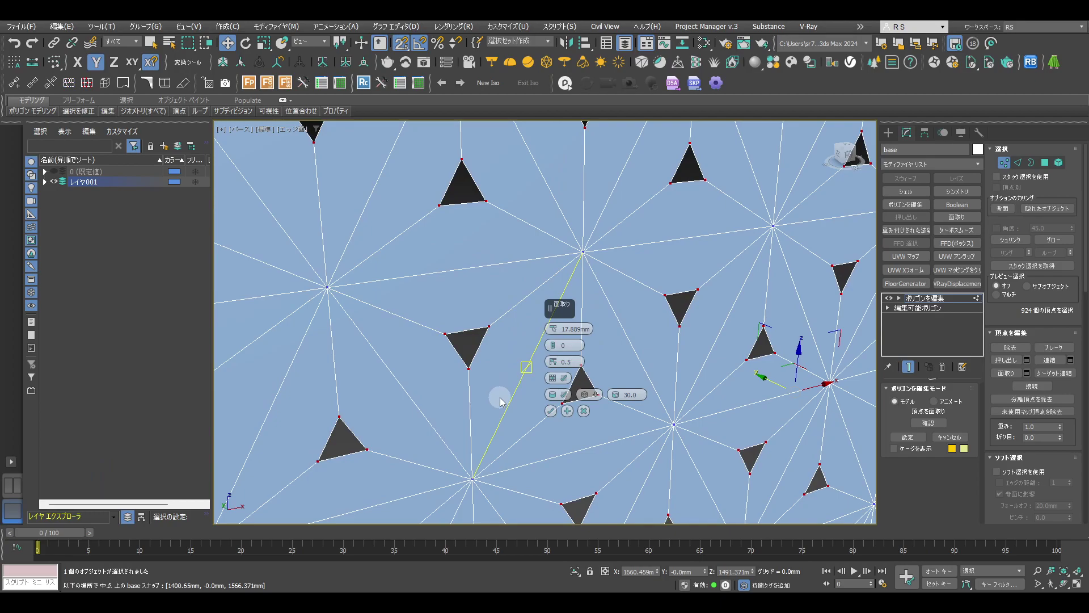
left_click(588, 415)
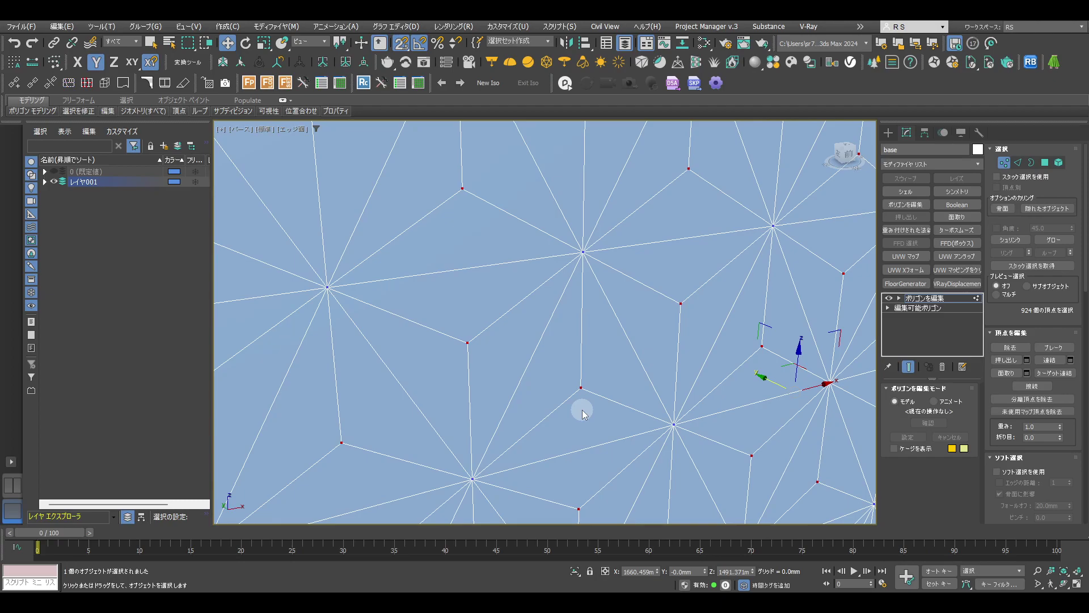
Apply a 0.0 mm chamfer so the base wall reaches 2772 vertices, then return to object level
left_click_drag(1030, 378, 560, 336)
left_click_drag(560, 336, 618, 366)
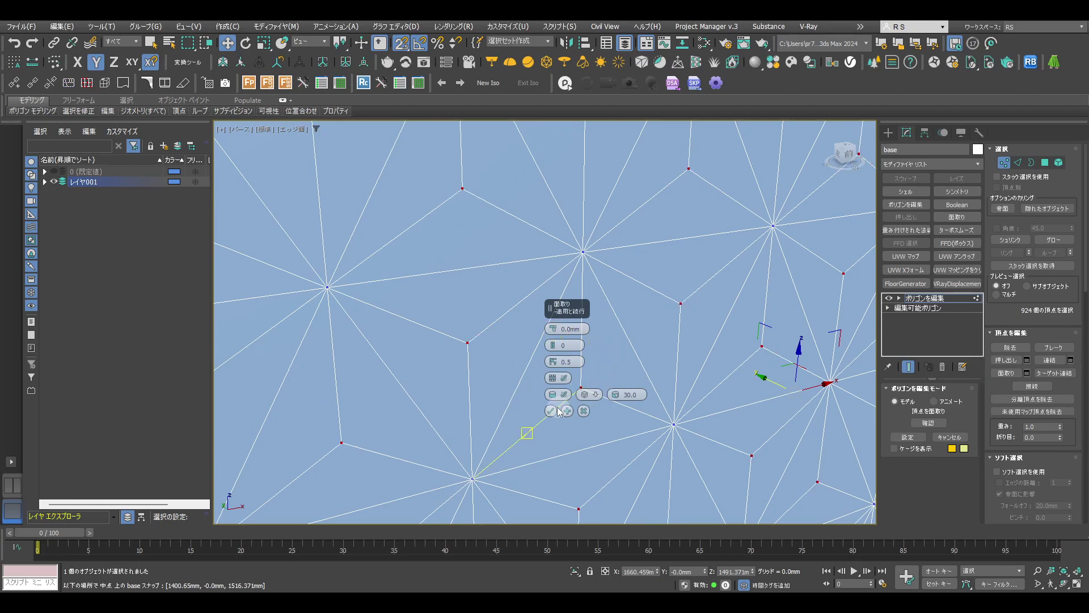
left_click_drag(558, 413, 516, 365)
left_click_drag(443, 323, 1056, 317)
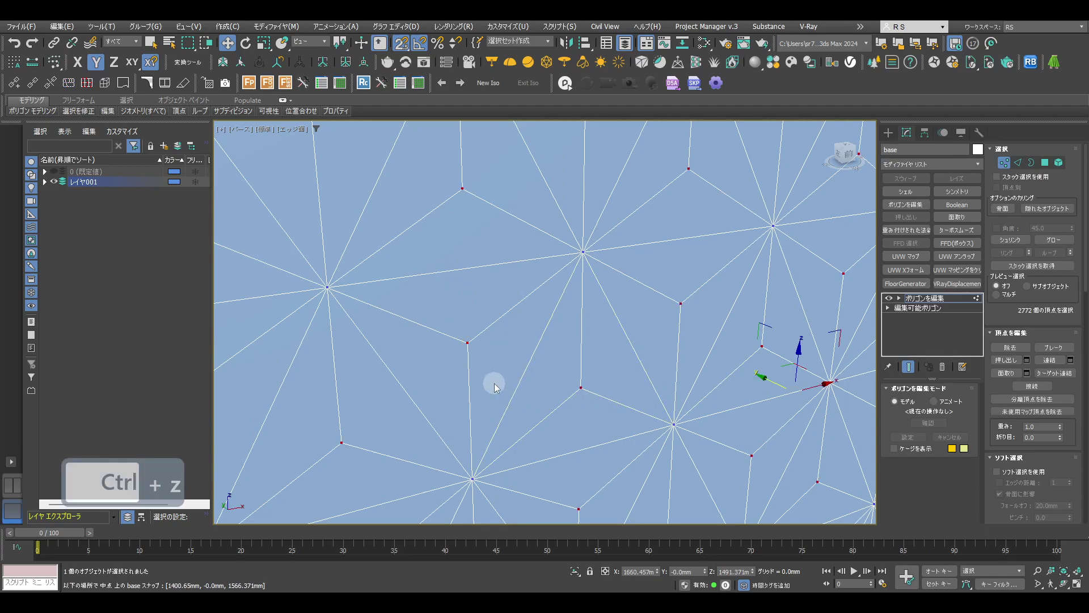
key("1")
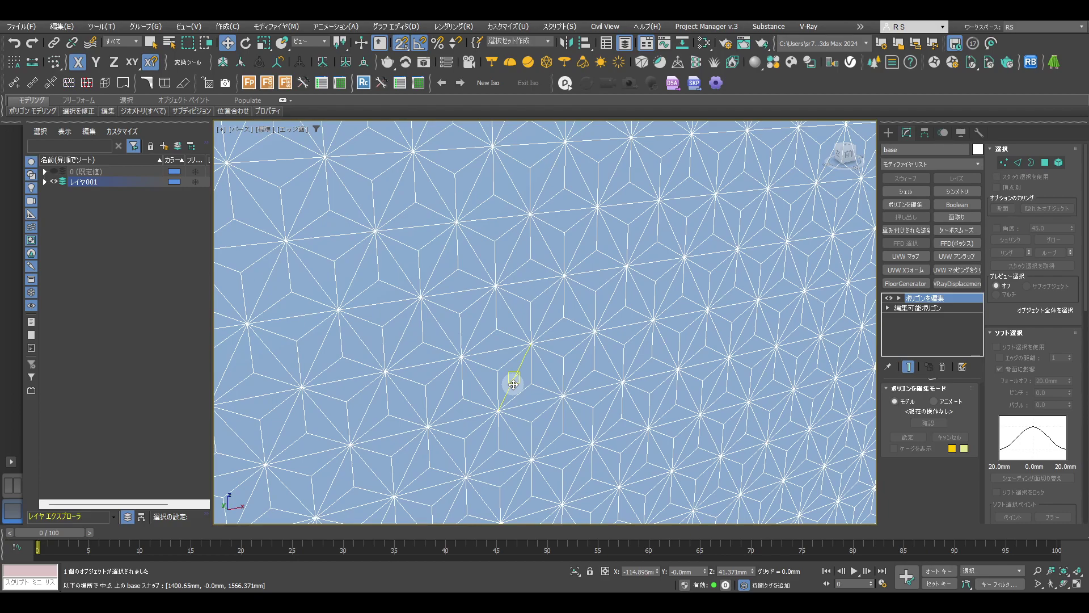
left_click(931, 172)
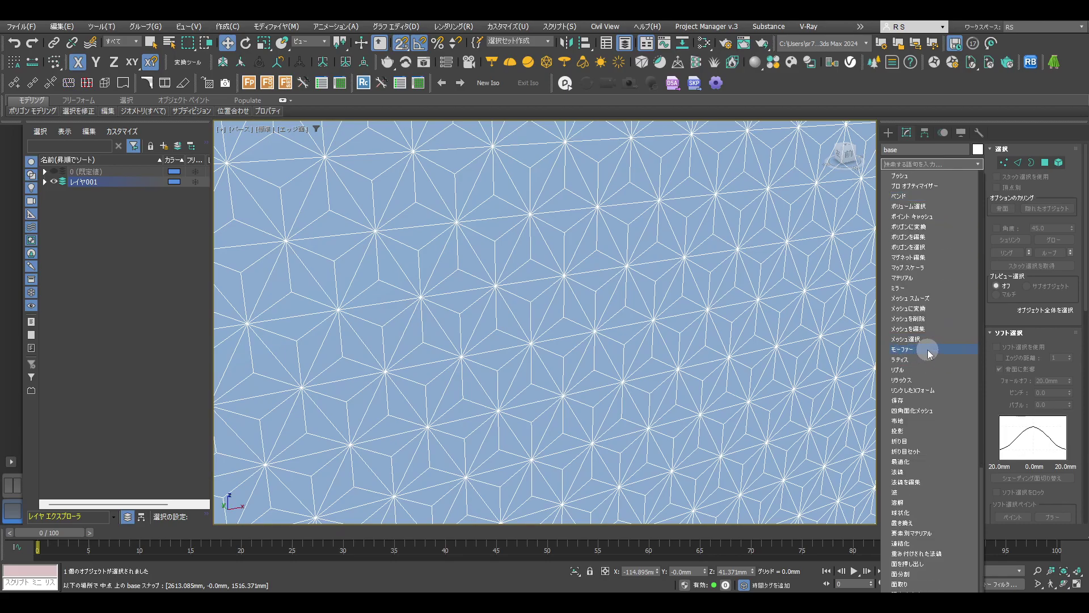
Add a Morpher to the base wall with target001 loaded at 100% in channel 1
left_click(931, 356)
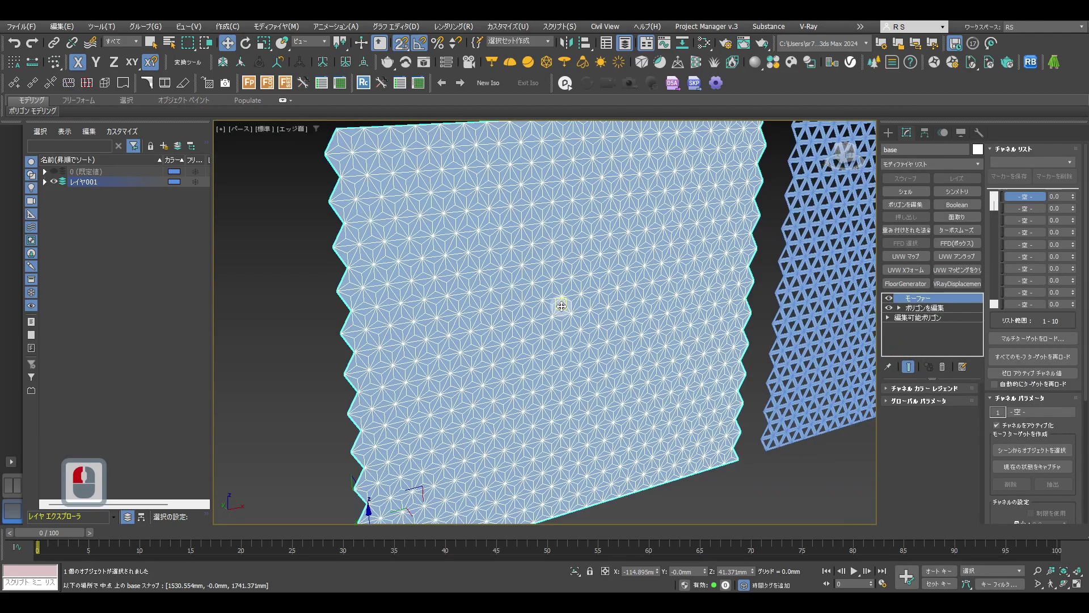
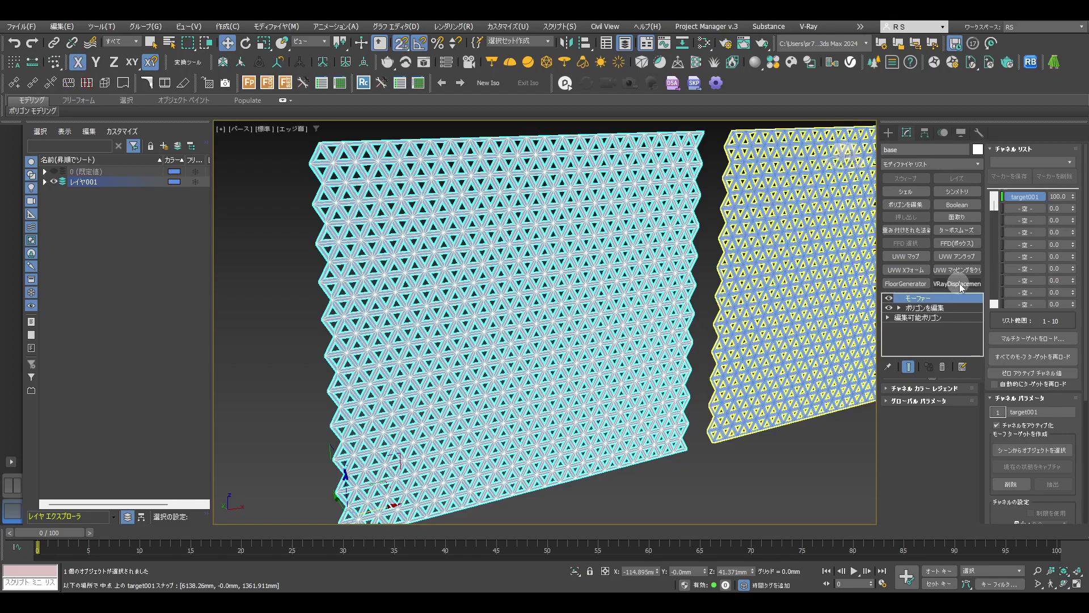
left_click(945, 312)
left_click(942, 169)
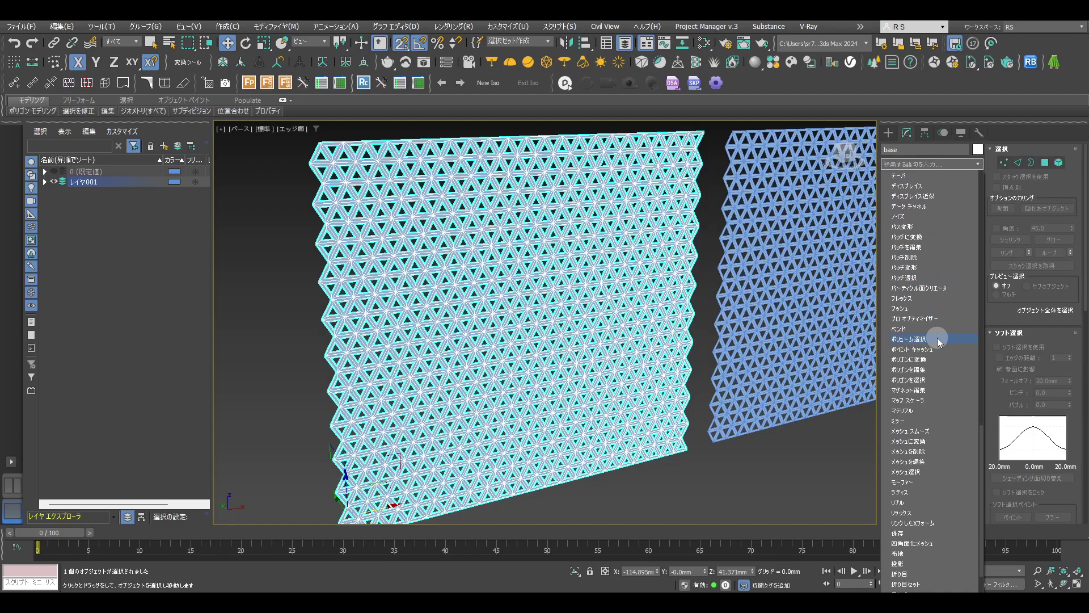
Add a Volume Select modifier to the wall at Vertex level using a Mesh Object volume, then view from the top
left_click_drag(942, 342, 870, 435)
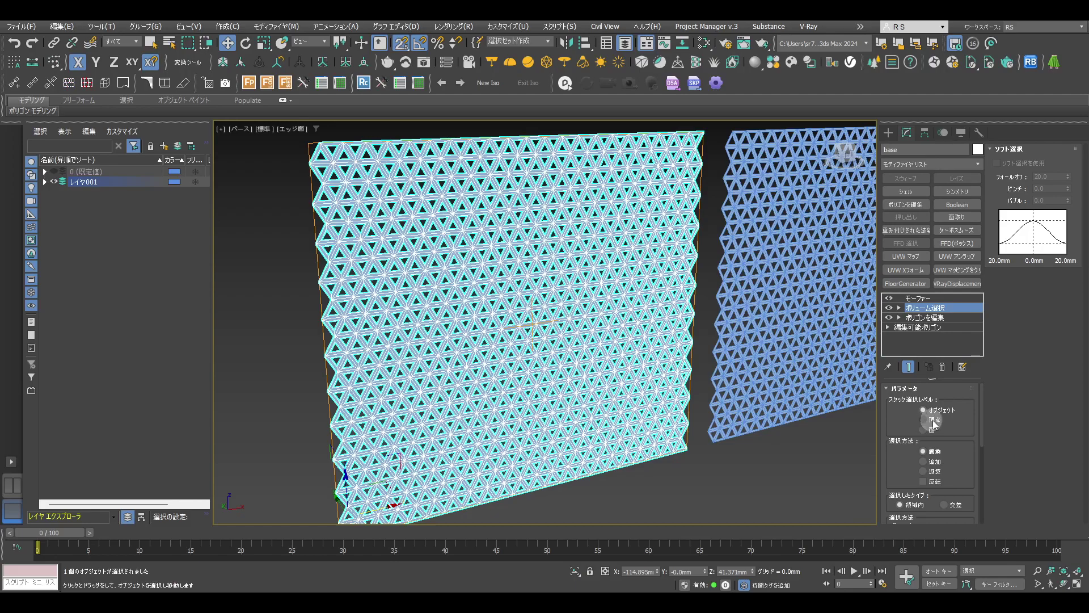
left_click_drag(940, 426, 984, 452)
left_click(983, 453)
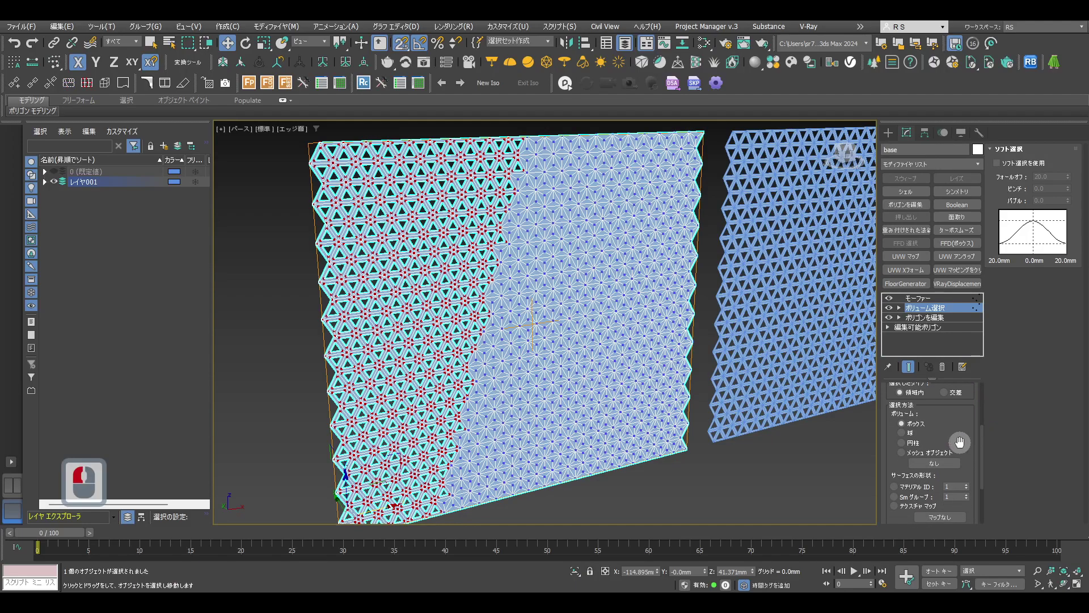
left_click(949, 458)
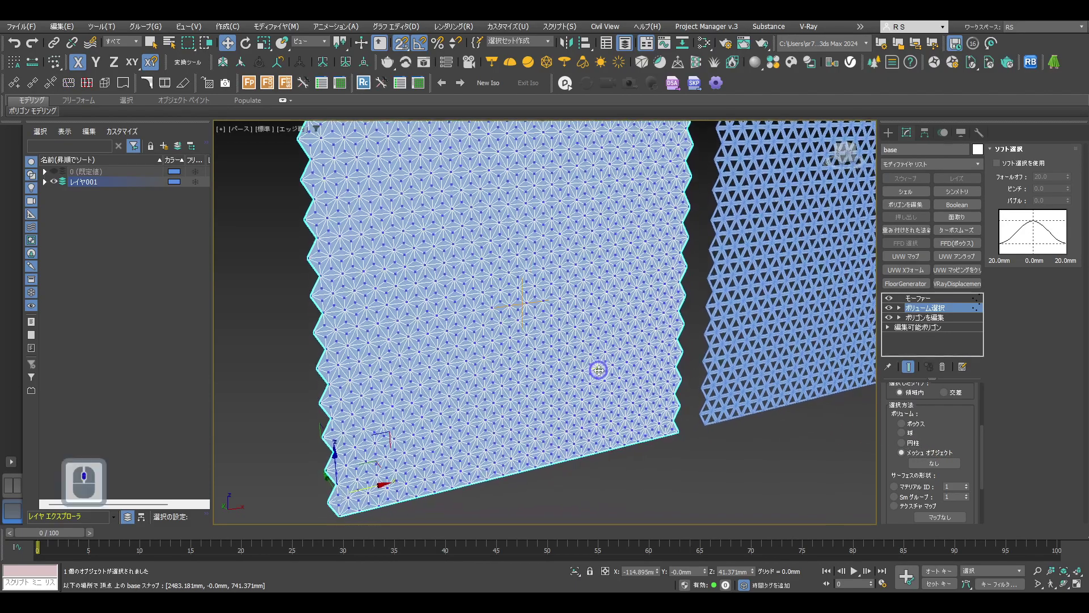
key("t")
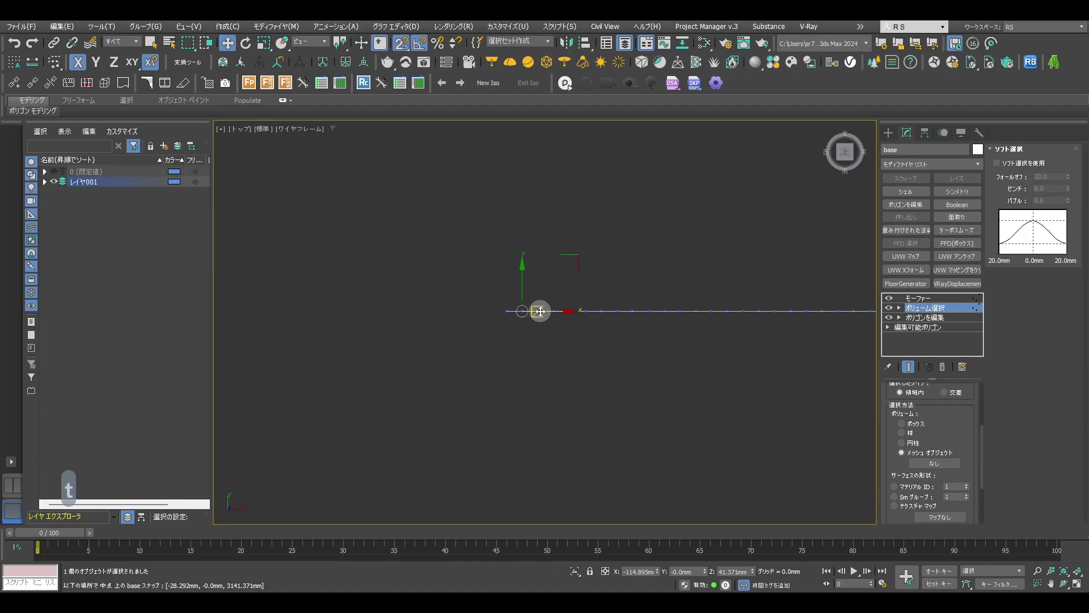
Draw a Standard Primitives box (Box001) across the middle of the wall and return to perspective
key("s")
left_click(892, 136)
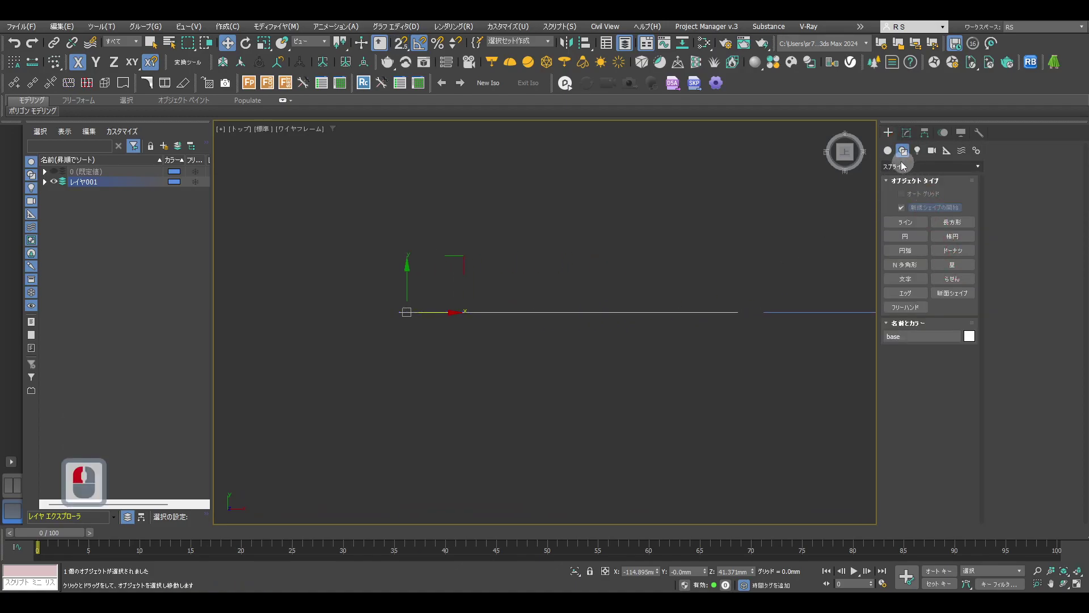
left_click(890, 156)
left_click(907, 213)
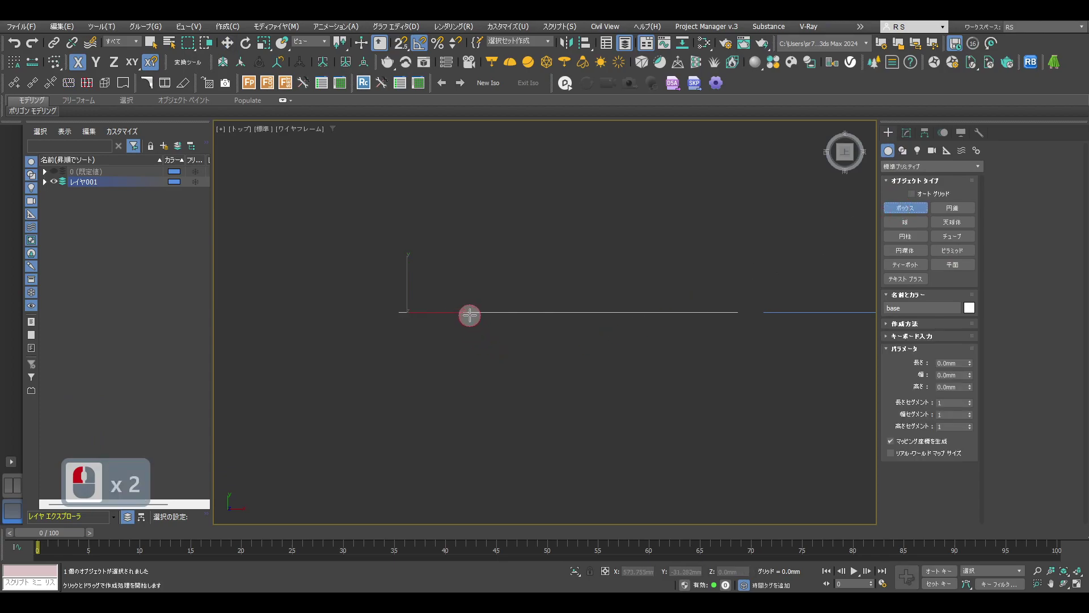
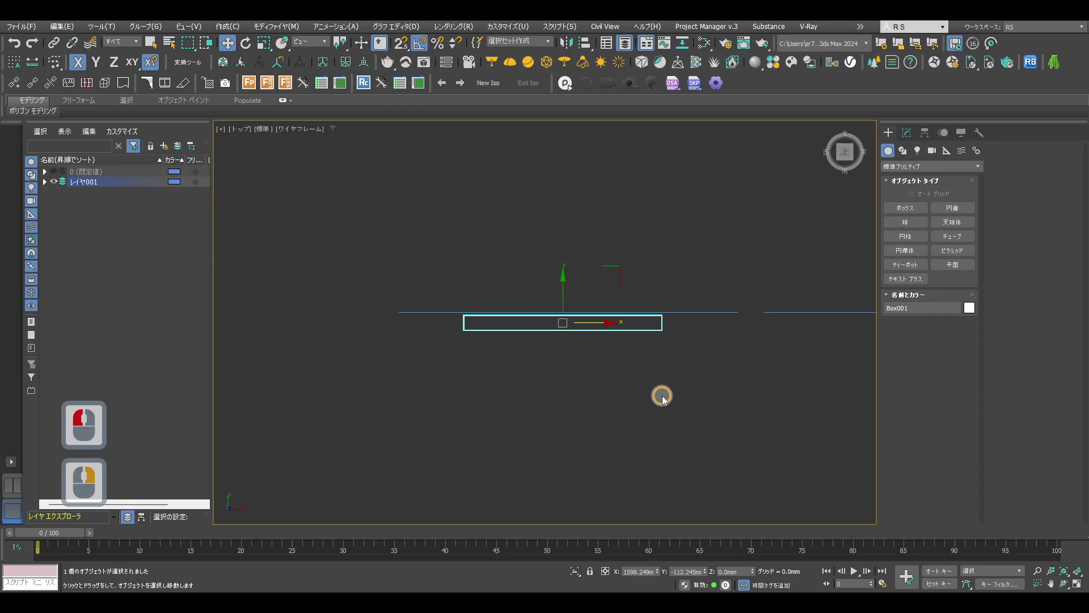
key("p")
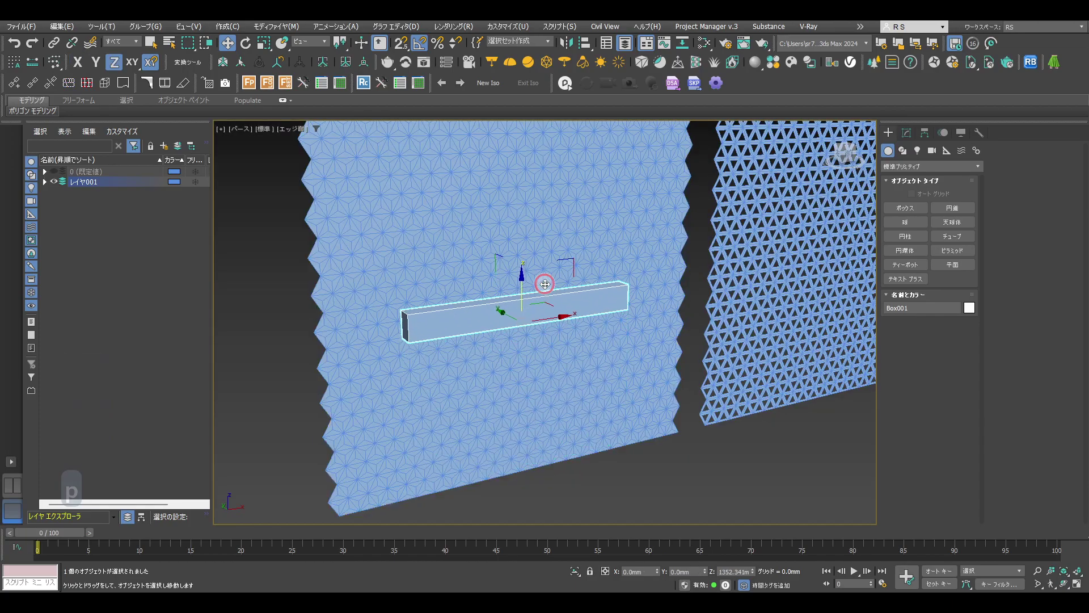
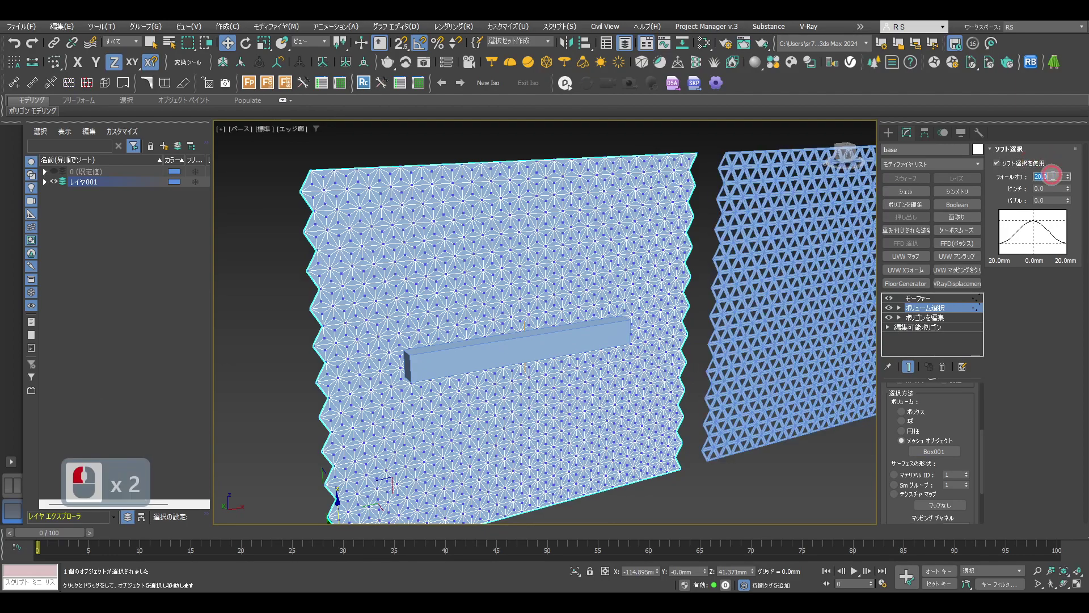
Set the Volume Select soft-selection falloff to 300 mm around Box001
type("30")
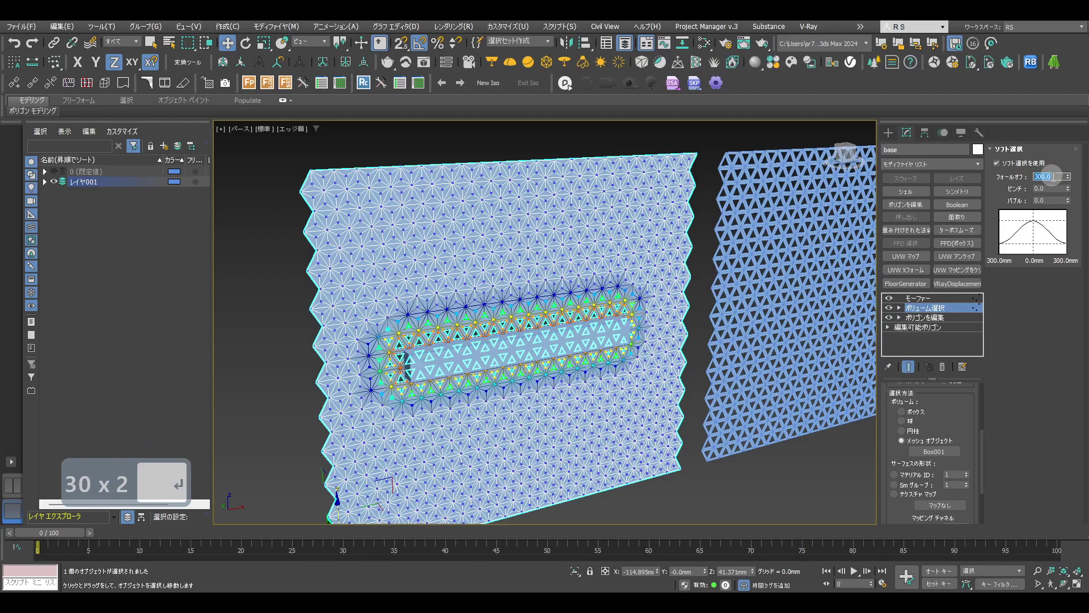
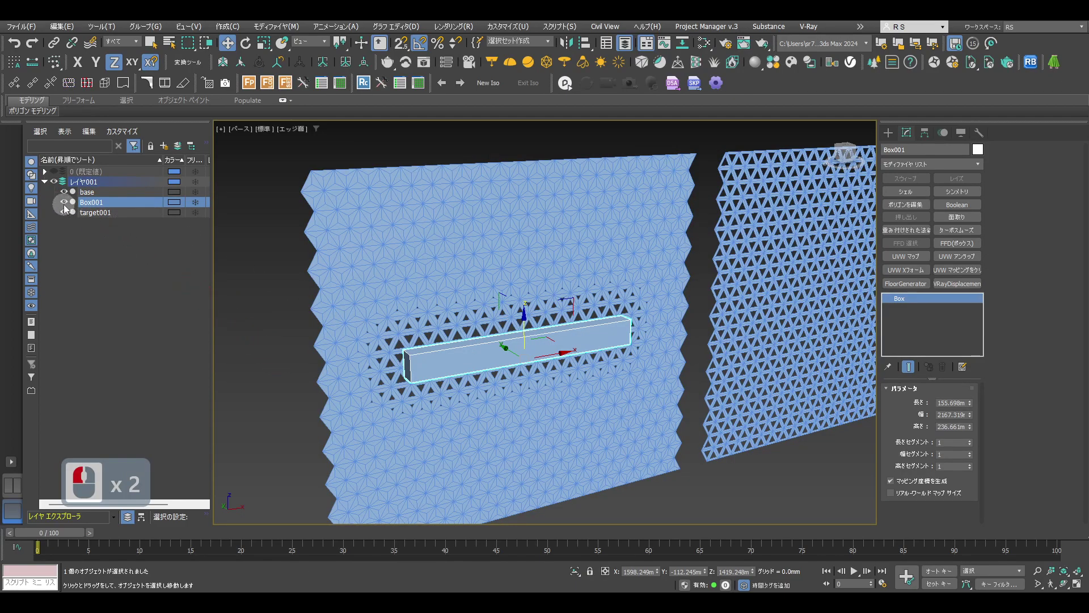
Hide Box001 in the Scene Explorer and select target001
left_click(82, 213)
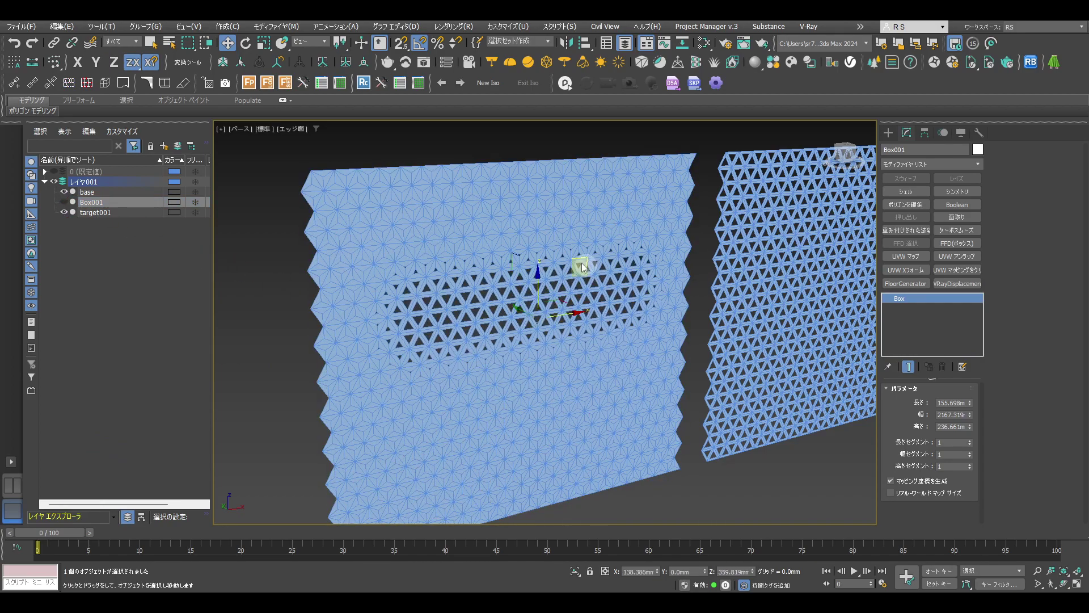
left_click(587, 298)
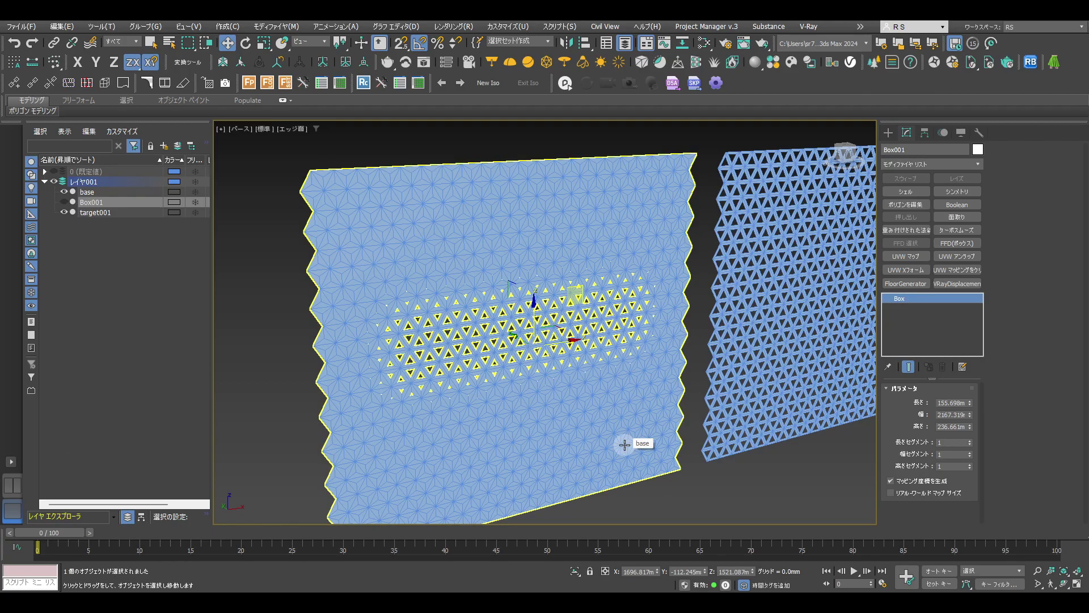
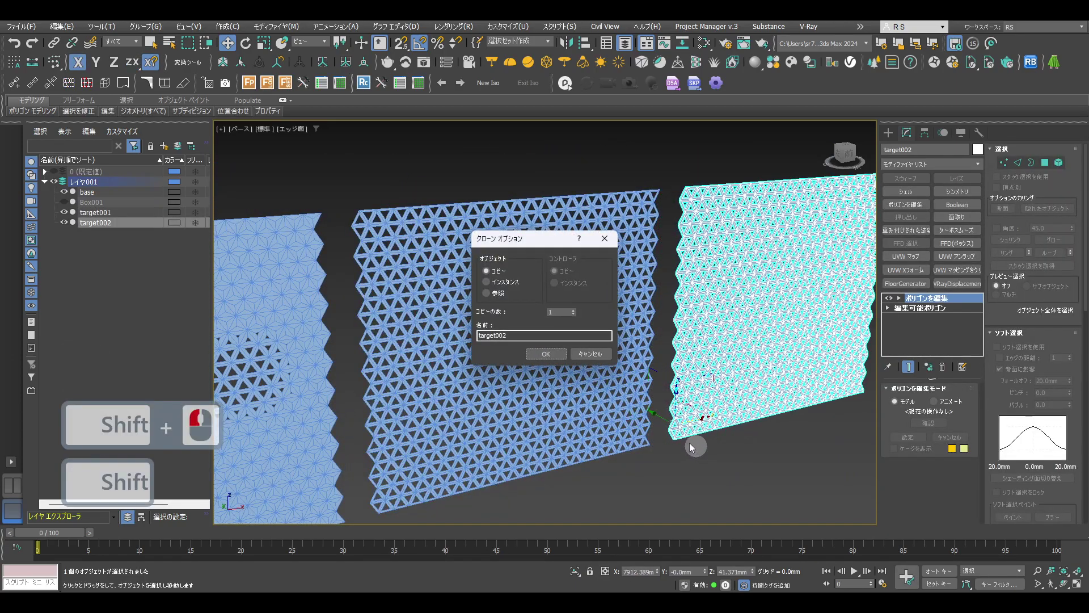
Confirm the copy named target002 and enter its vertex level
left_click(563, 363)
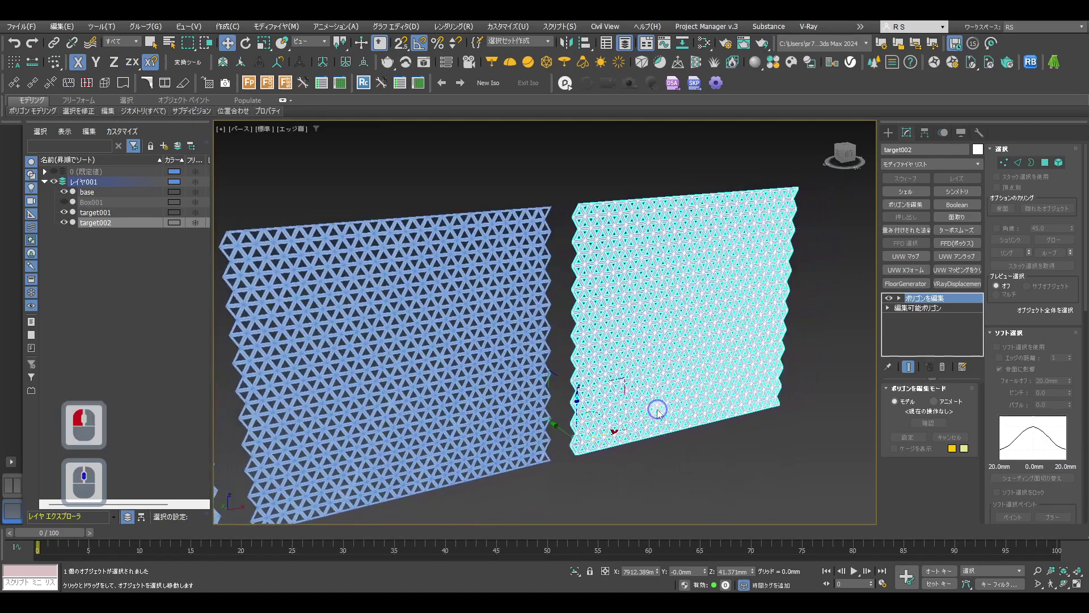
key("1")
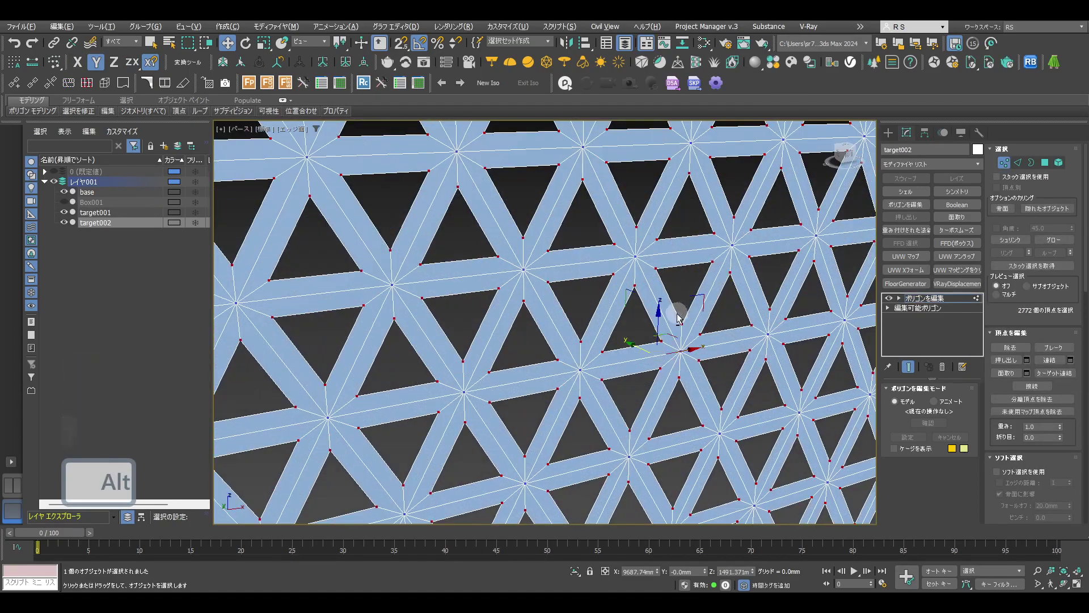
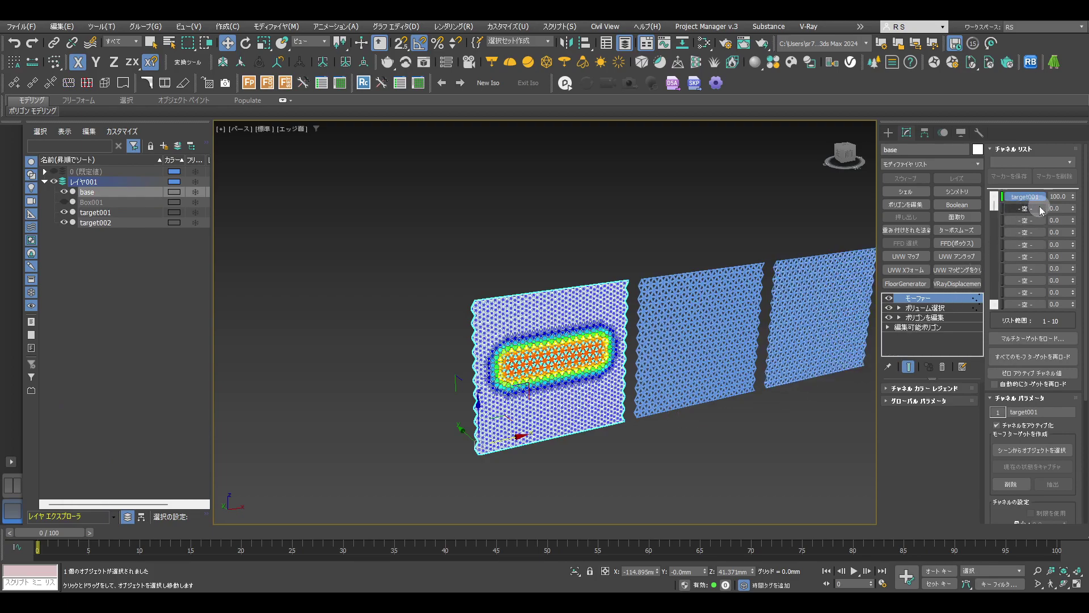
Choose the empty second morph channel on the base wall and start picking a target from the scene
left_click(1043, 212)
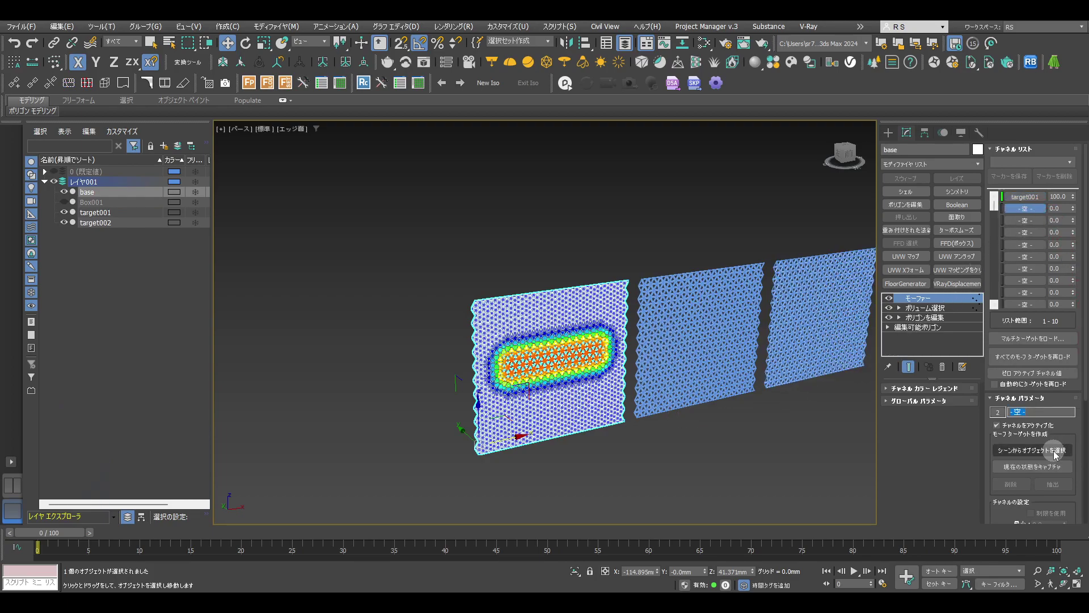
left_click(1057, 457)
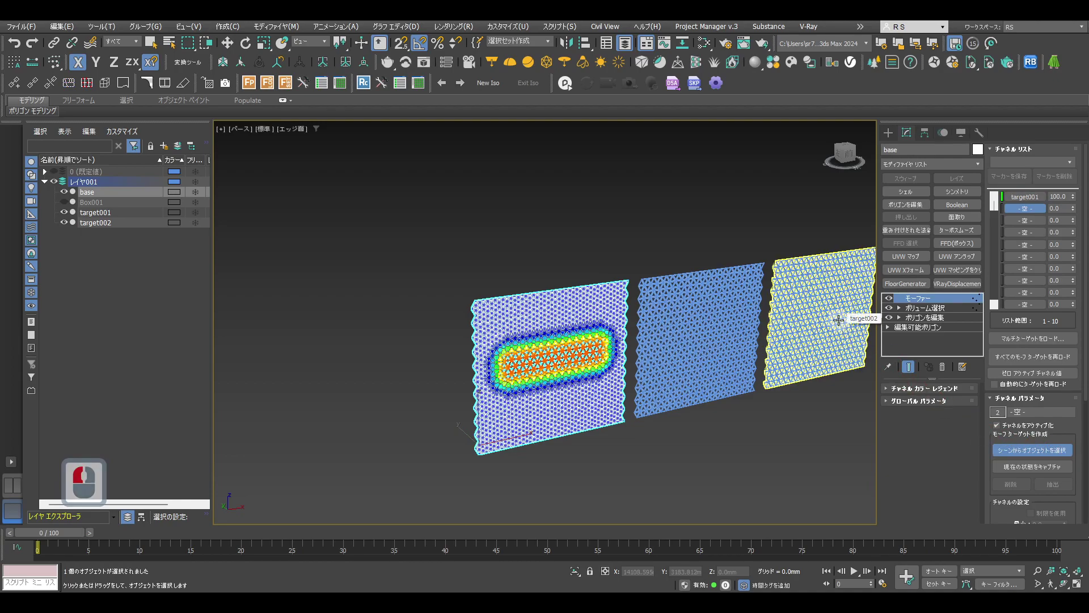
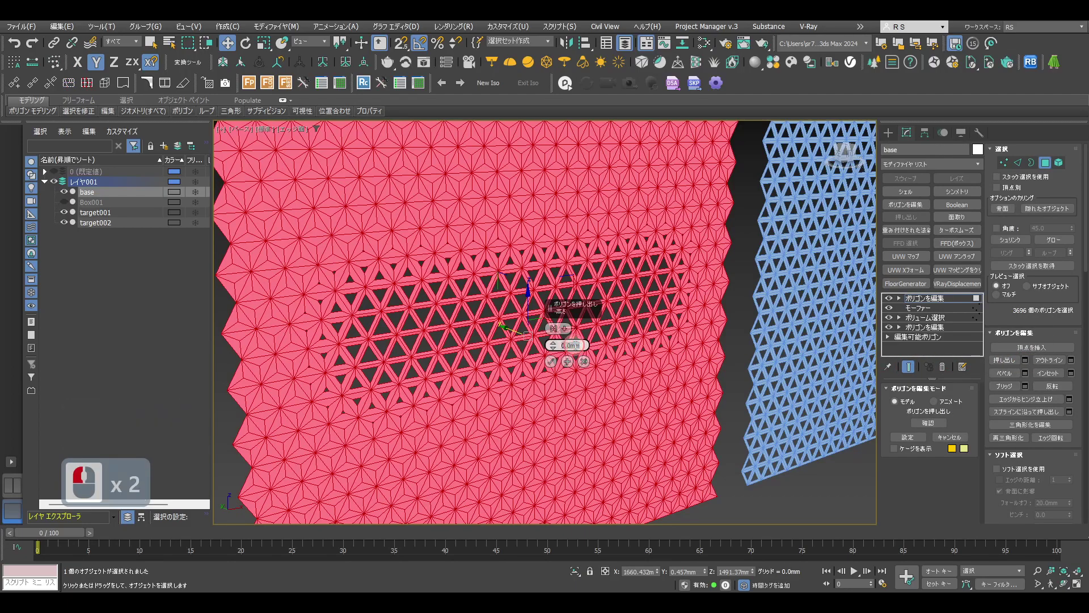
Extrude the base wall's faces 40 mm, then select Box001 inside the wall
type("40")
key("Return")
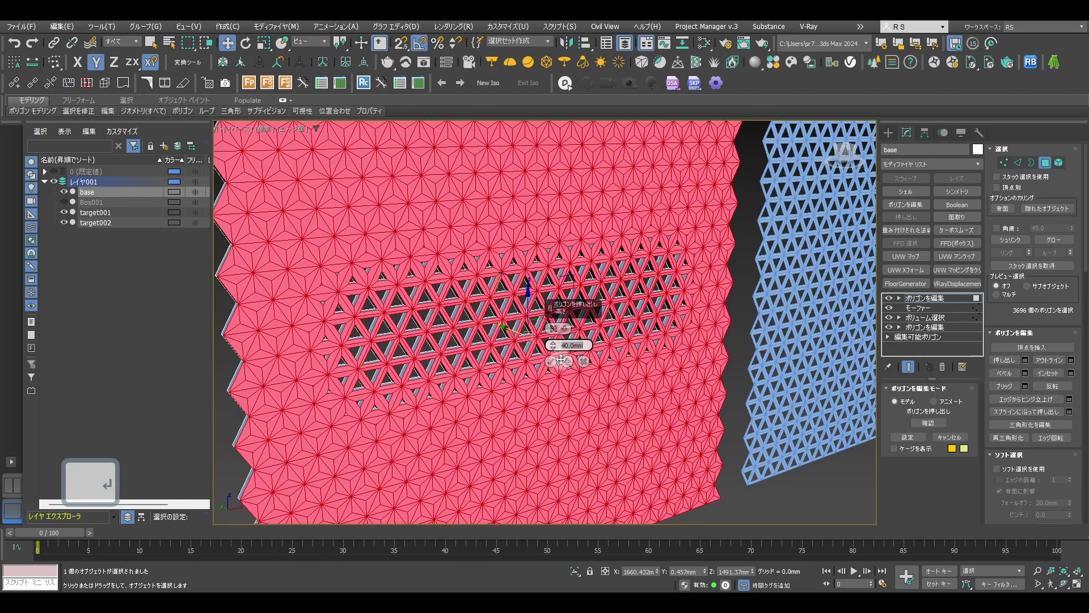
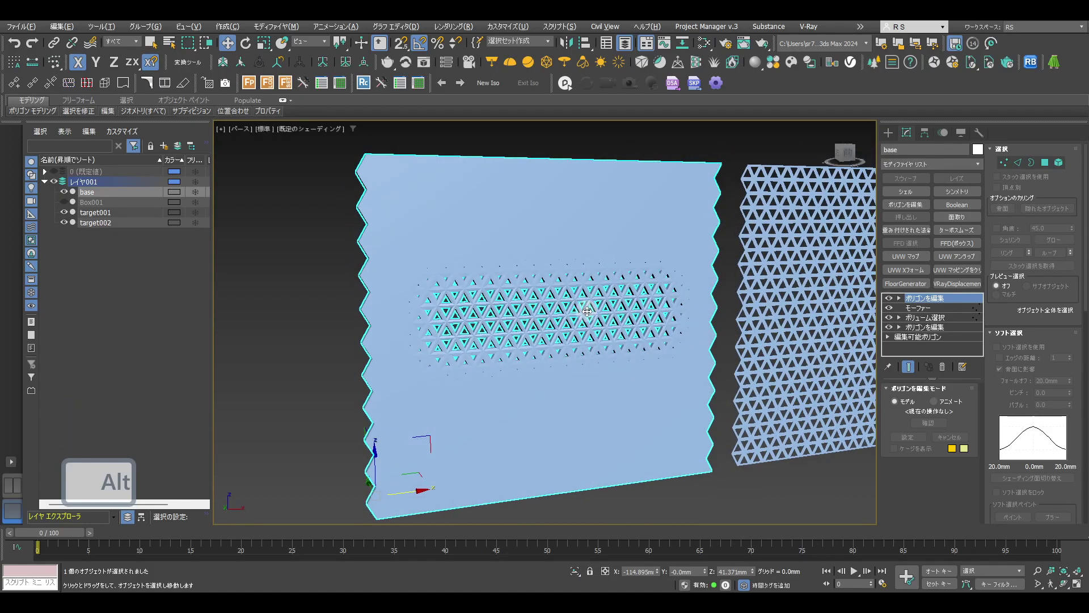
left_click(64, 206)
left_click(92, 204)
Set Box001 to about 4694 mm wide, 251 mm tall with 31 width segments, then switch to rotate
key("alt+F4")
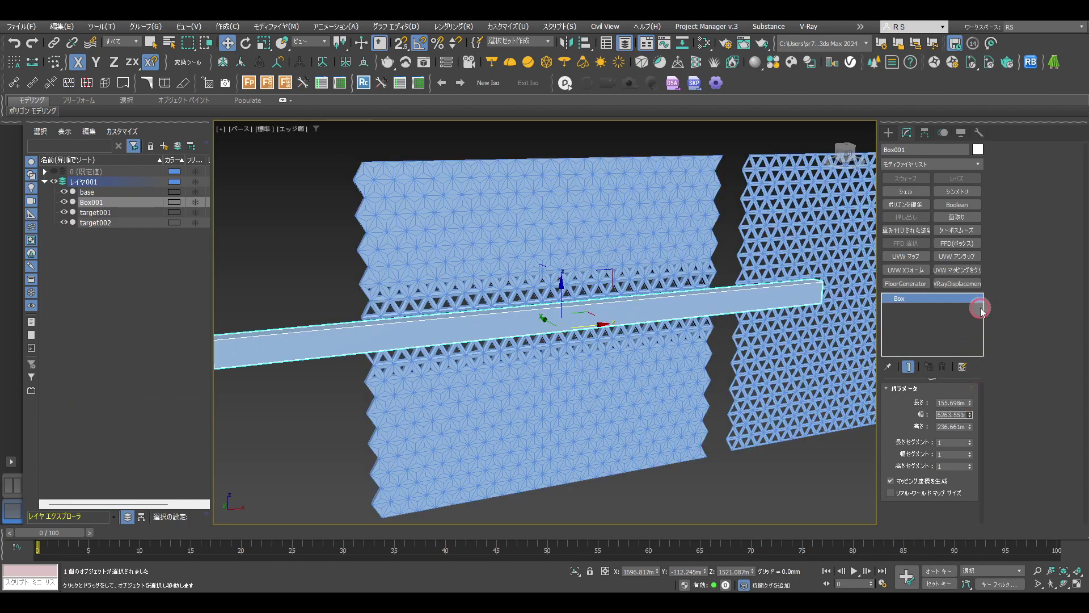
left_click(993, 413)
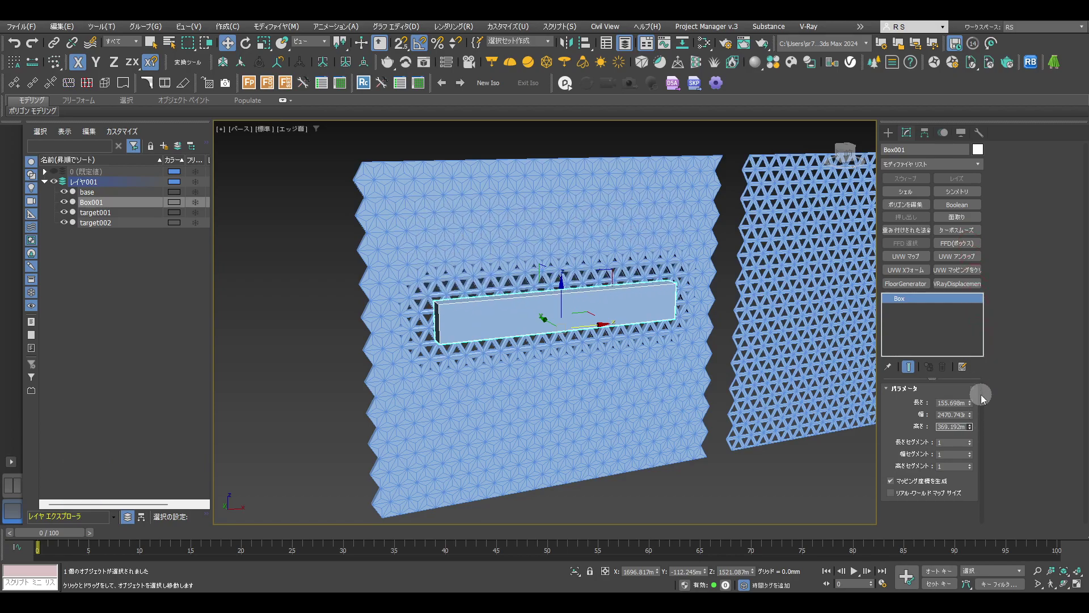
left_click(988, 429)
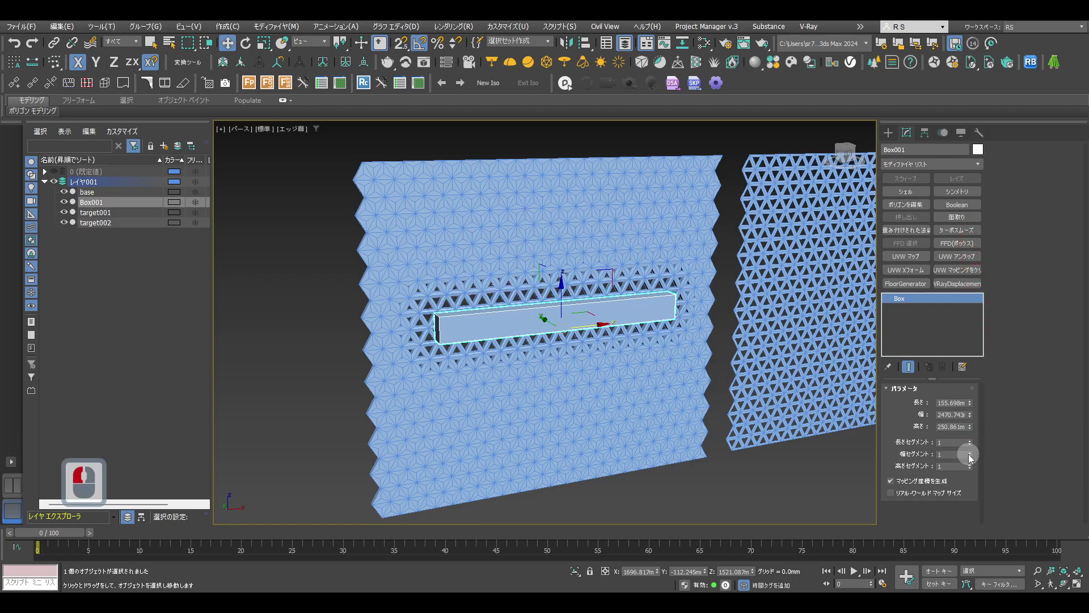
left_click(970, 443)
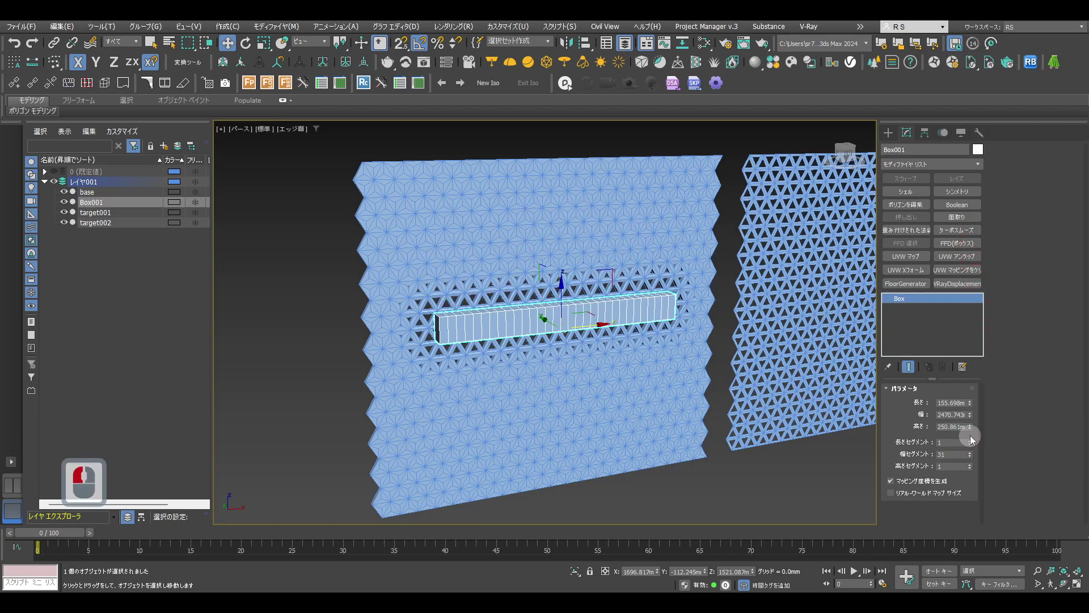
left_click(973, 368)
key("e")
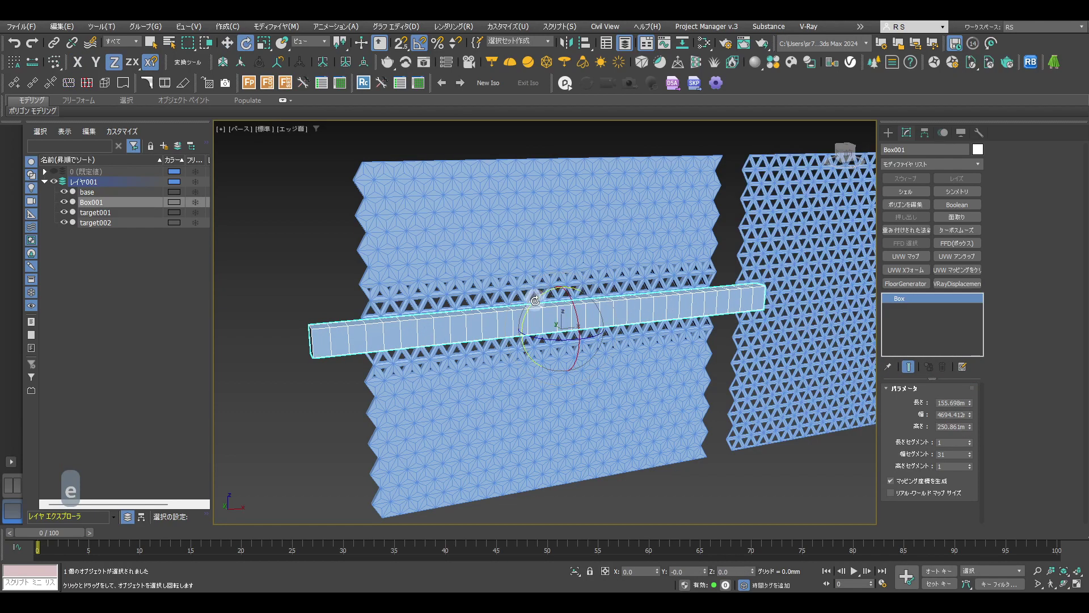
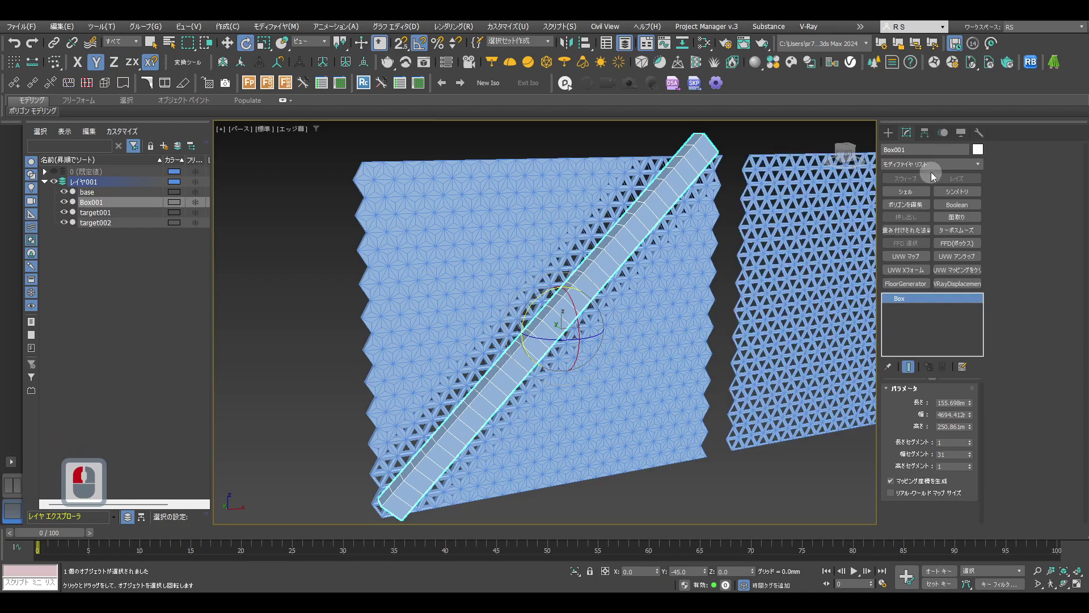
Add a Bend modifier to Box001 with angle 138 and direction 24.5 so the band curves
left_click(934, 173)
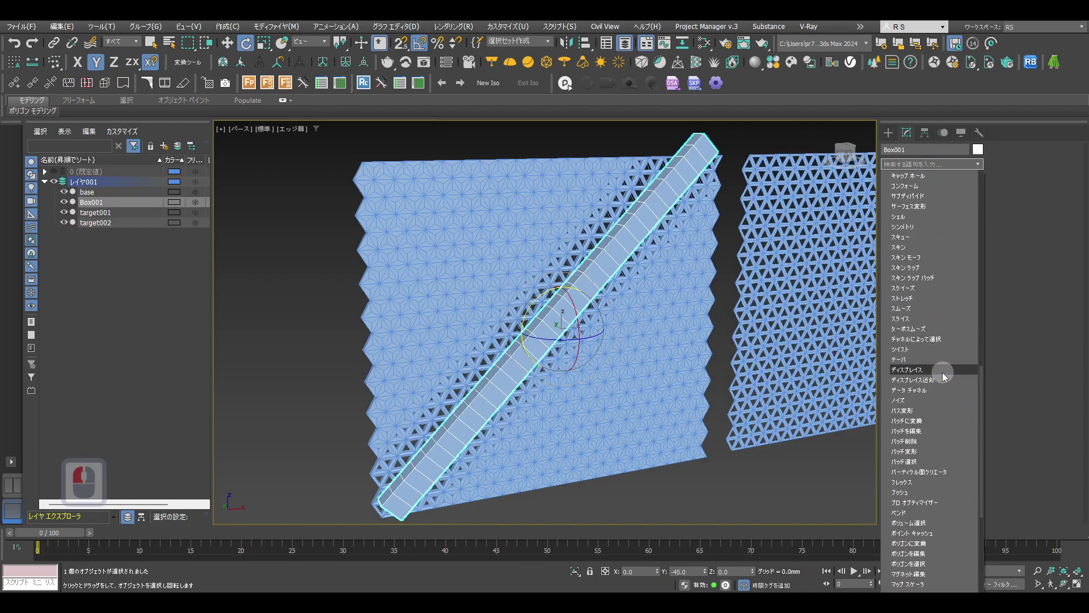
left_click(908, 364)
left_click(910, 456)
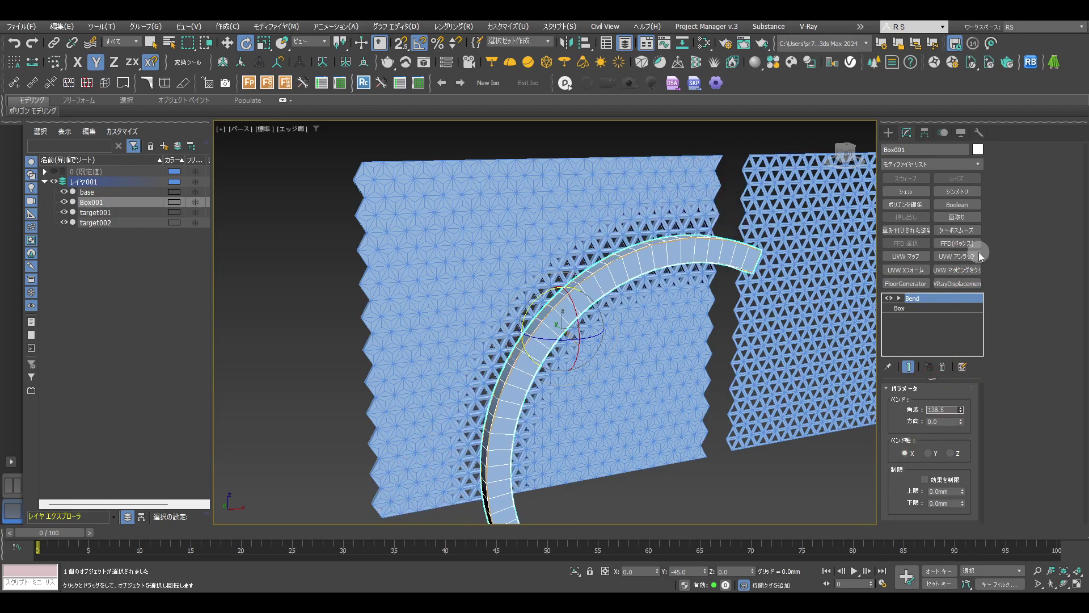
left_click(982, 258)
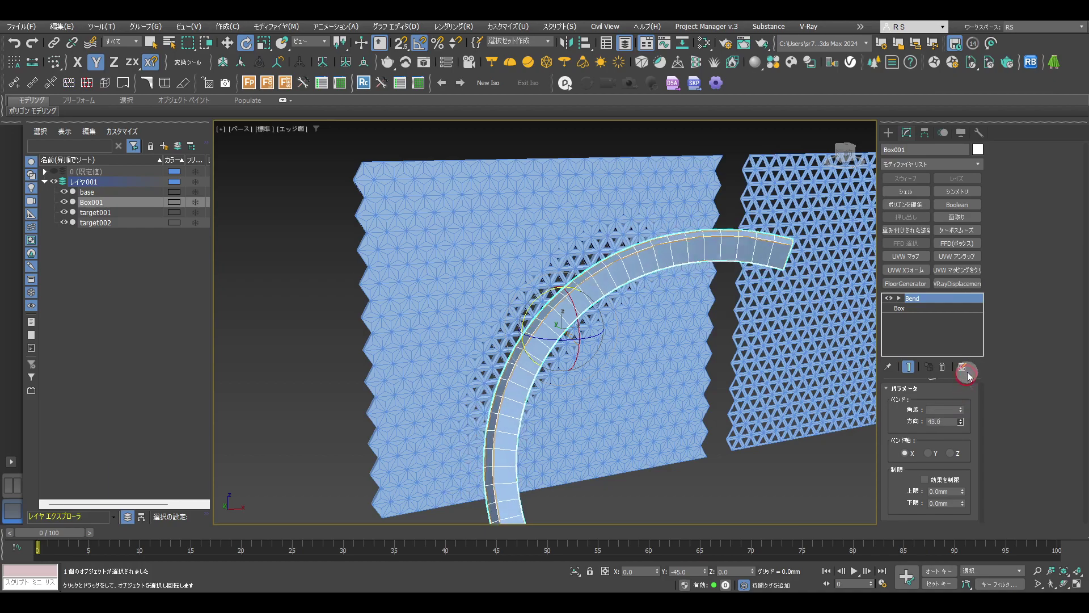
left_click(975, 399)
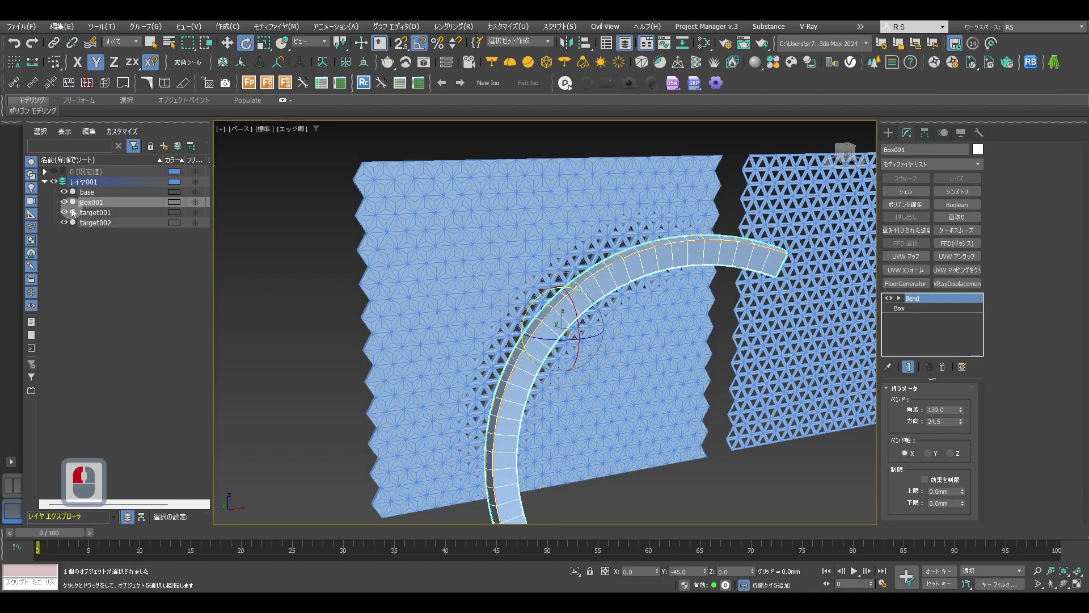
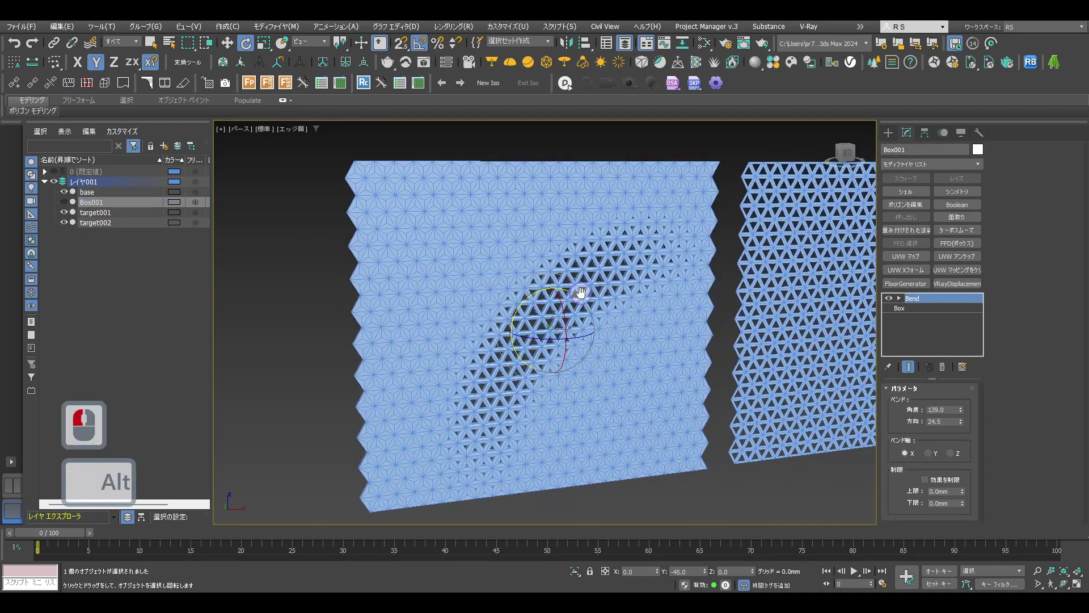
key("alt+w")
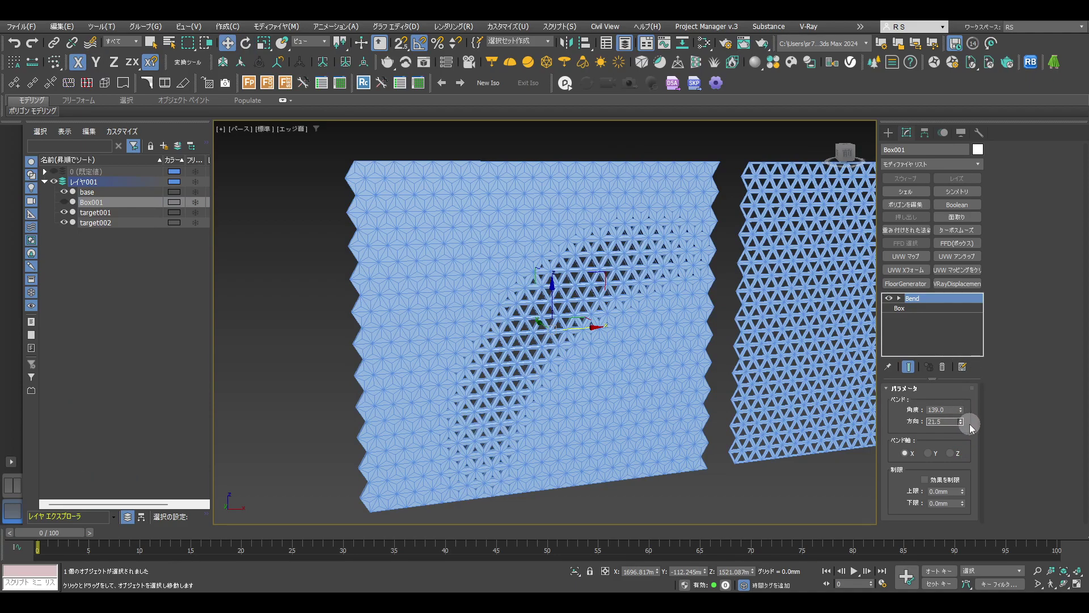
left_click(974, 426)
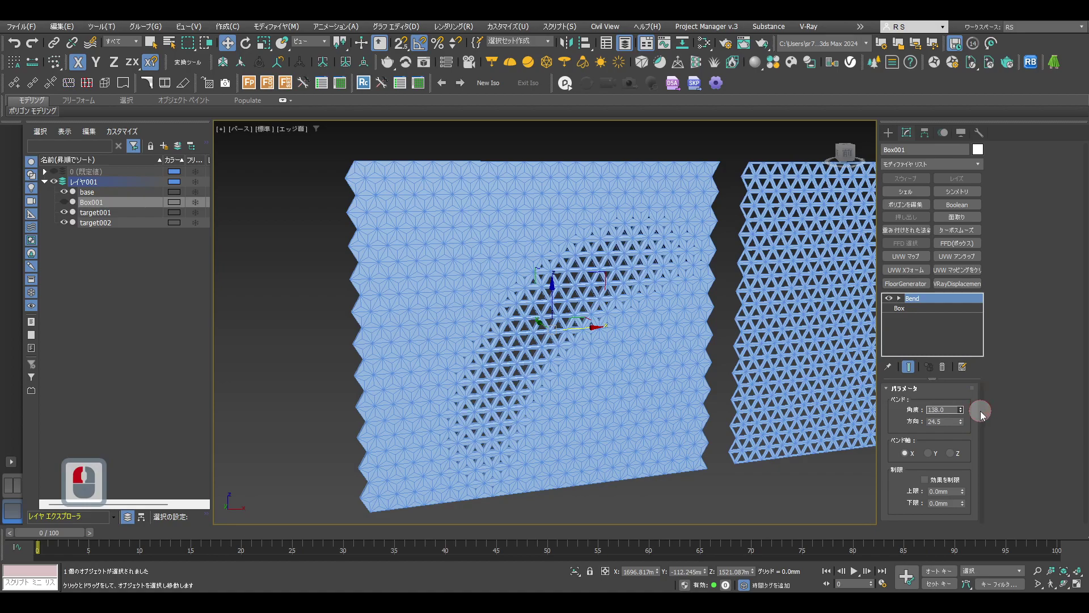
left_click(984, 413)
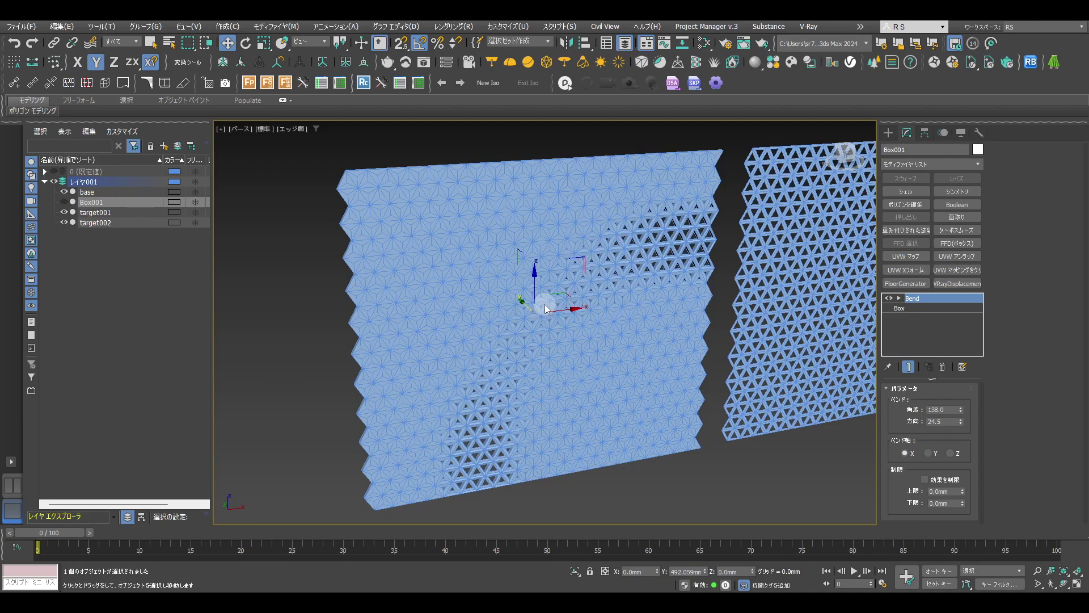
Move the bar on the ZX plane to shift the curved band across the wall and turn off edged faces
left_click(550, 309)
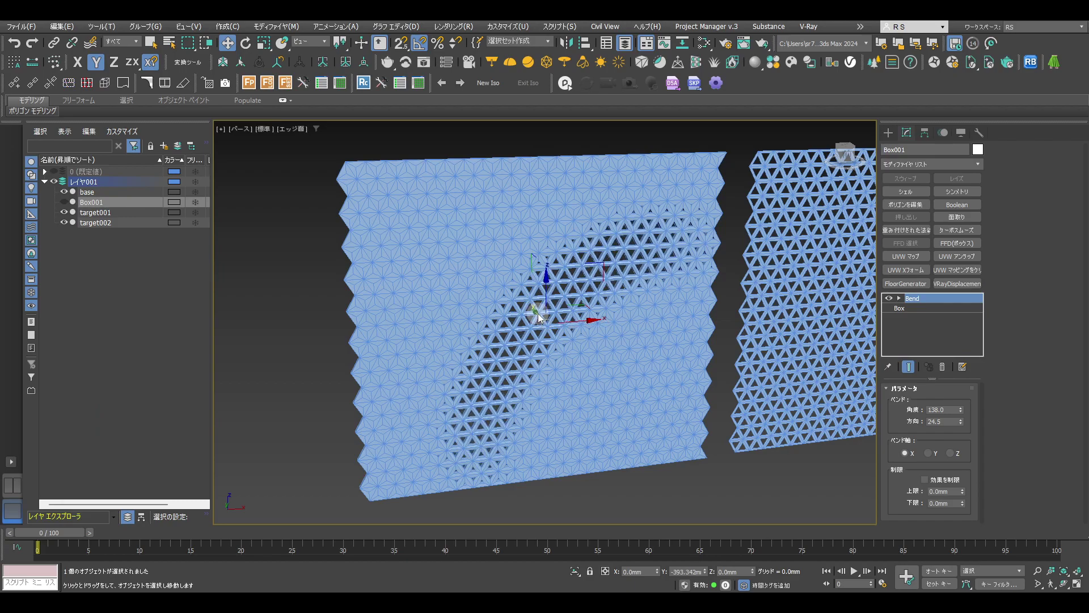
left_click(541, 320)
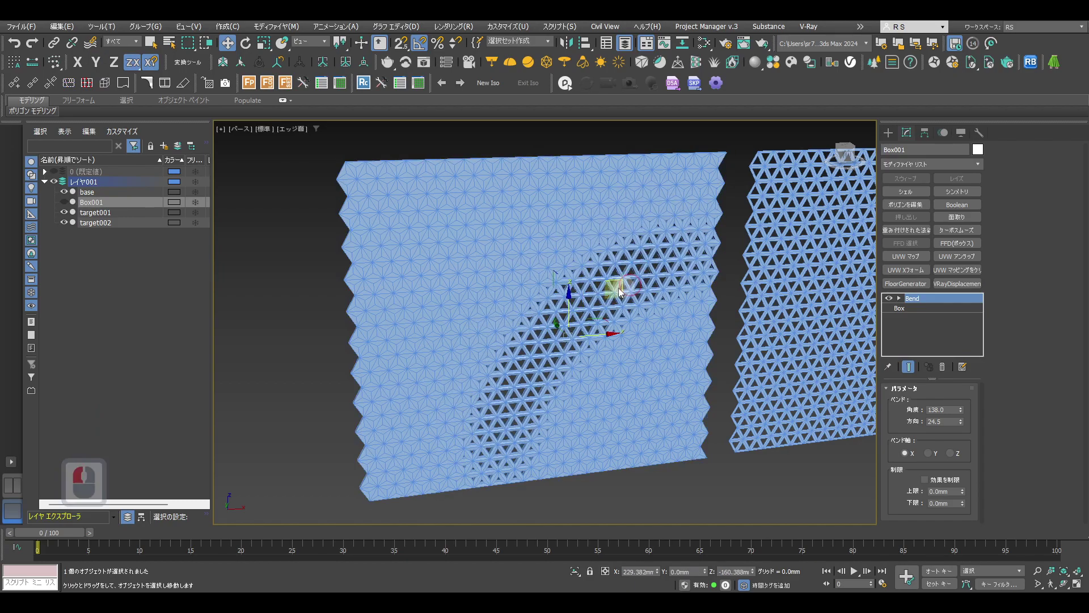
left_click(612, 269)
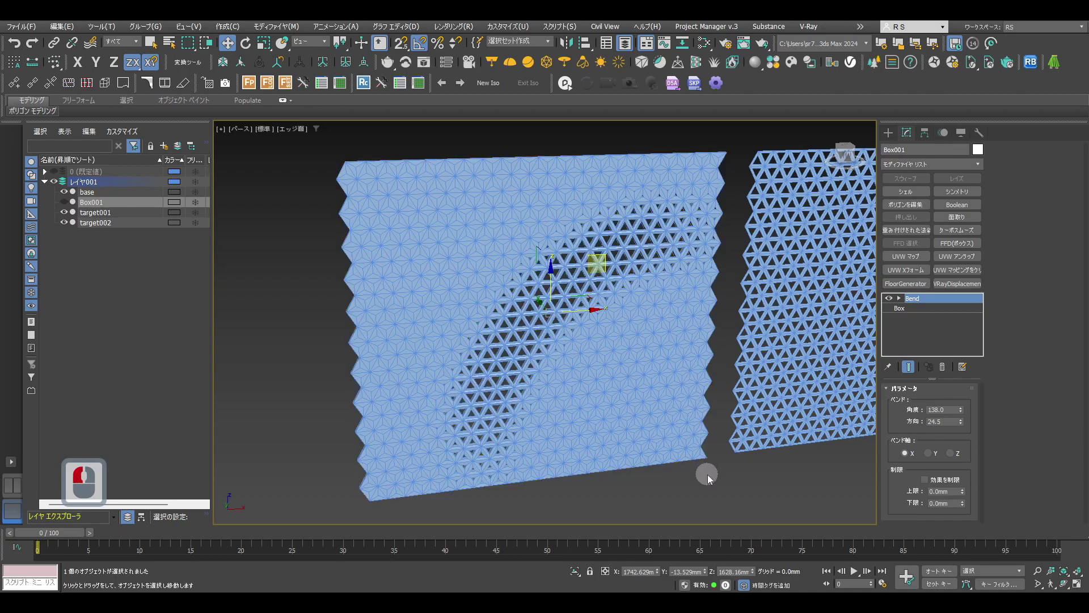
key("F4")
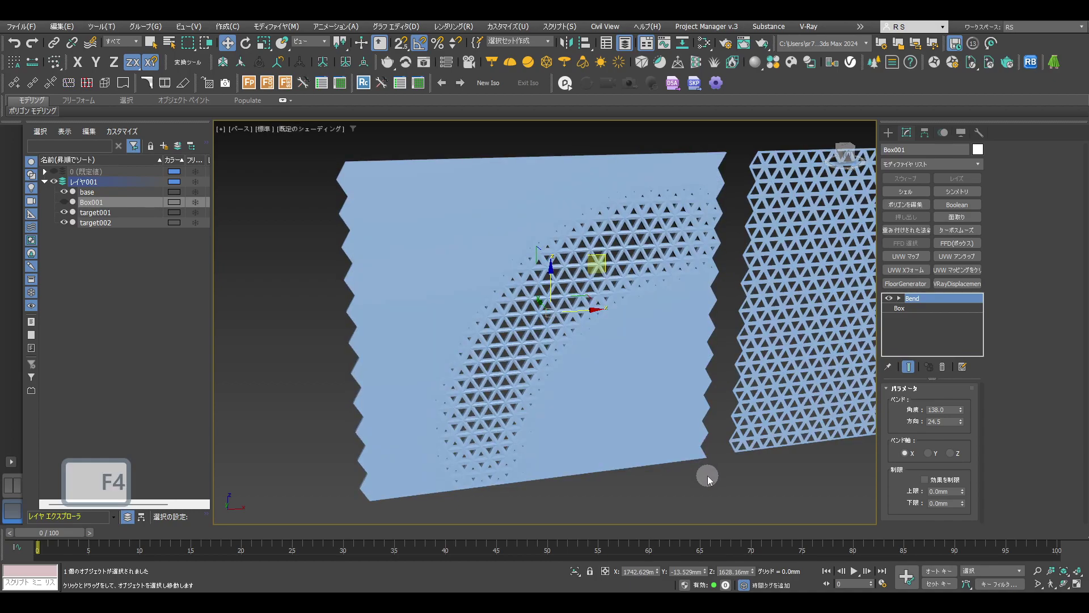
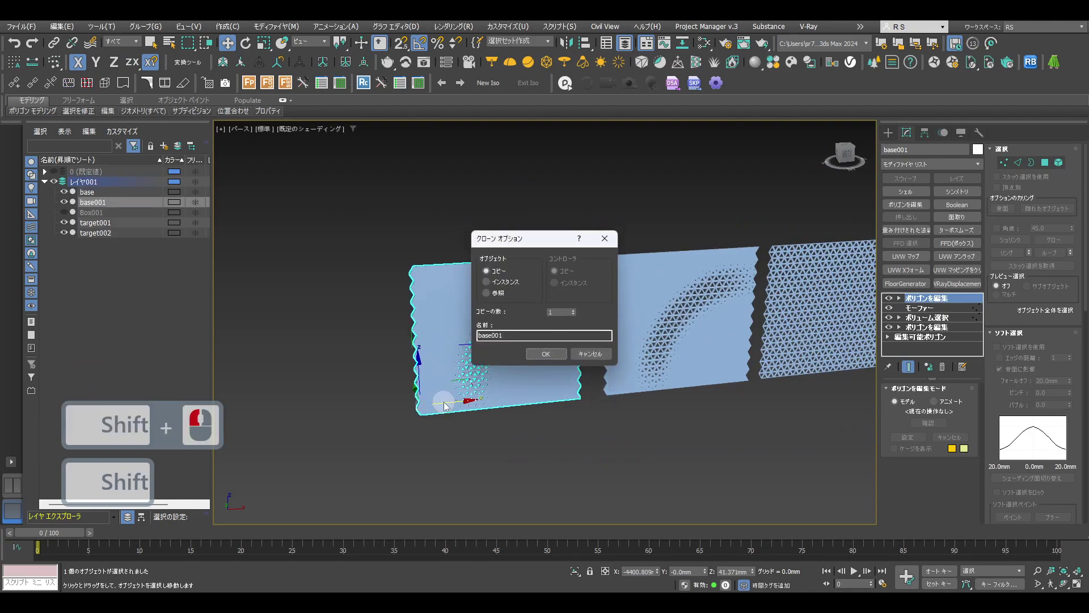
Copy the wall as base001 and remove the Morpher and Volume Select layers from its stack
left_click(555, 361)
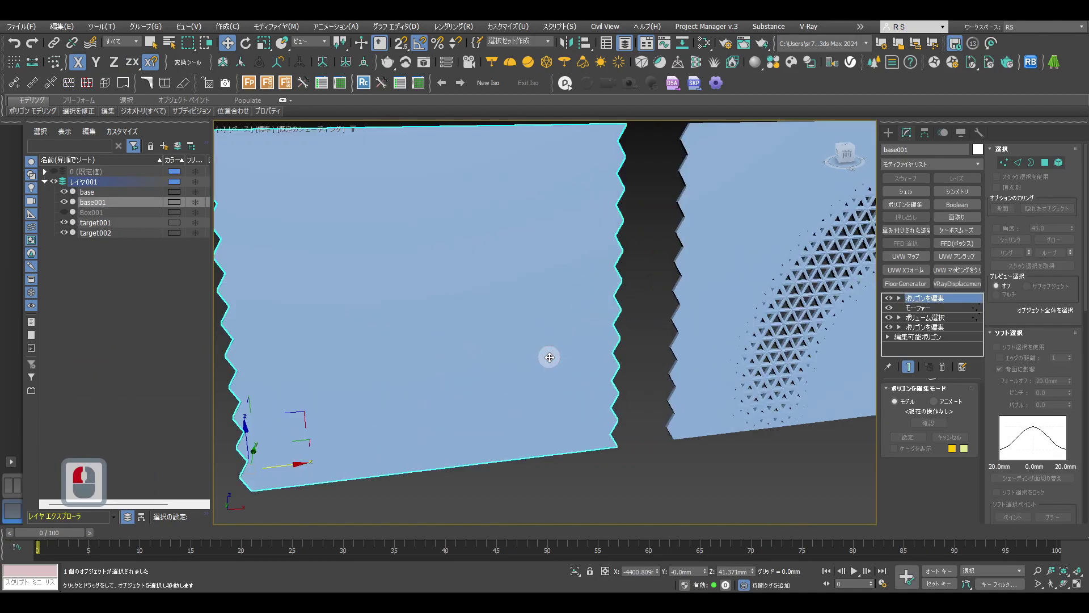
key("F4")
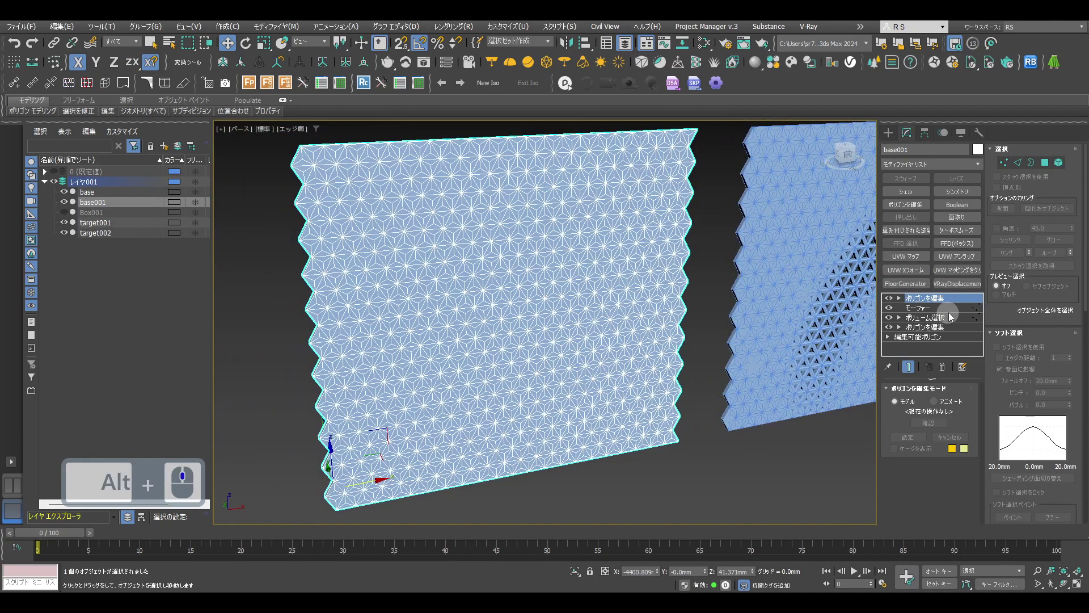
left_click(953, 320)
left_click(946, 374)
left_click(918, 207)
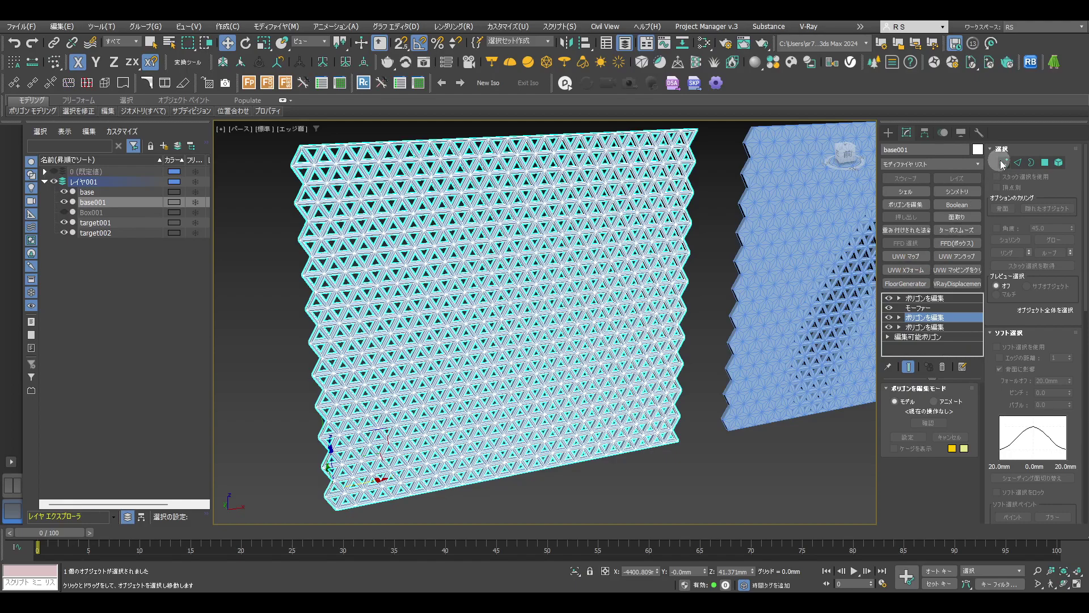
At Edit Poly vertex level, soft-select a vertex patch with about 745 mm falloff
left_click(1009, 164)
left_click(708, 247)
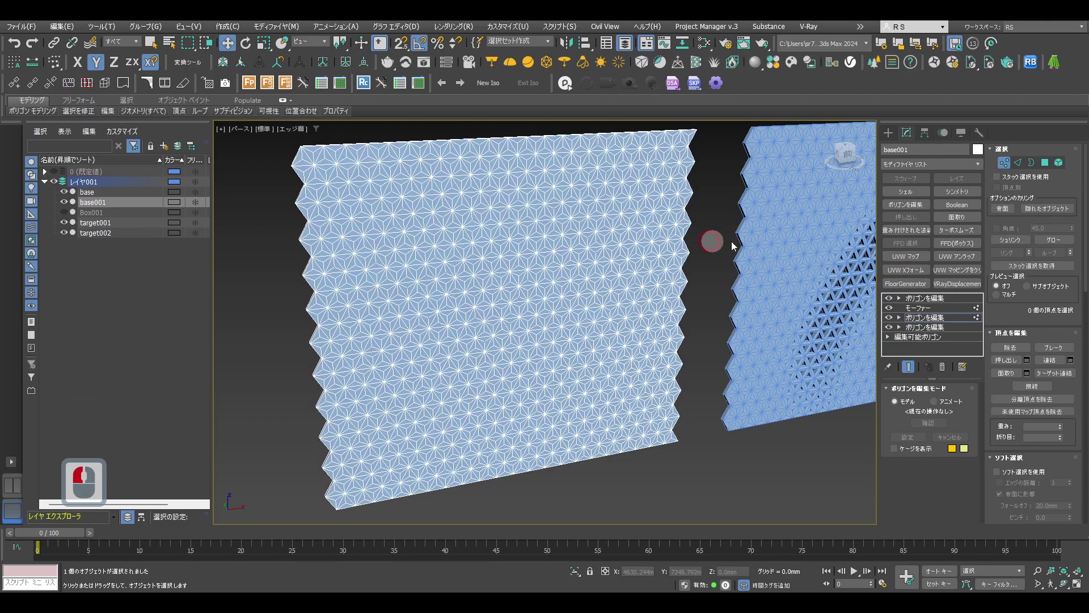
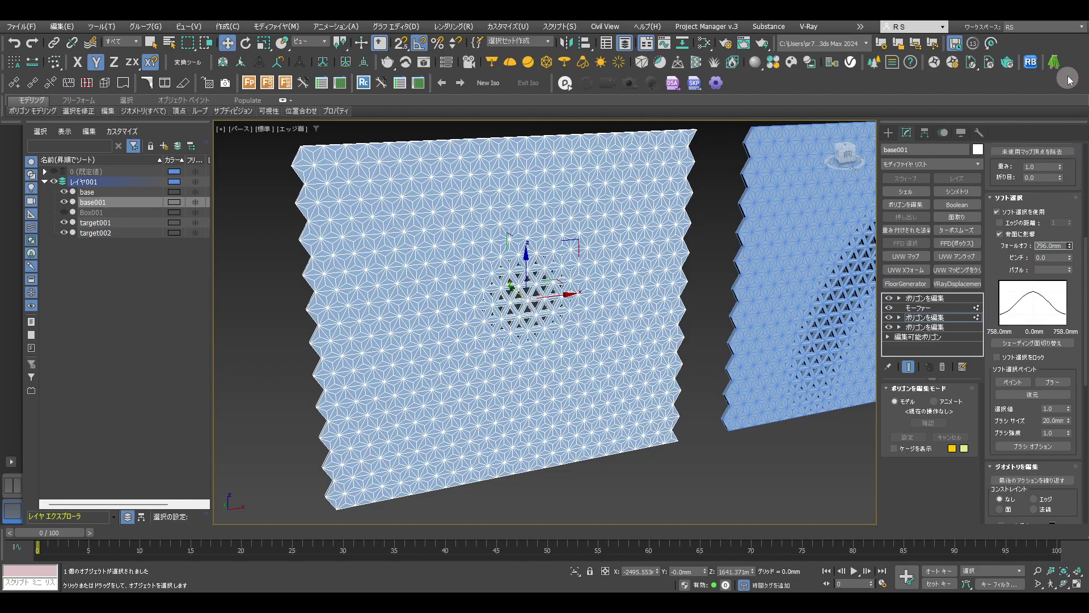
left_click(1069, 72)
left_click(892, 304)
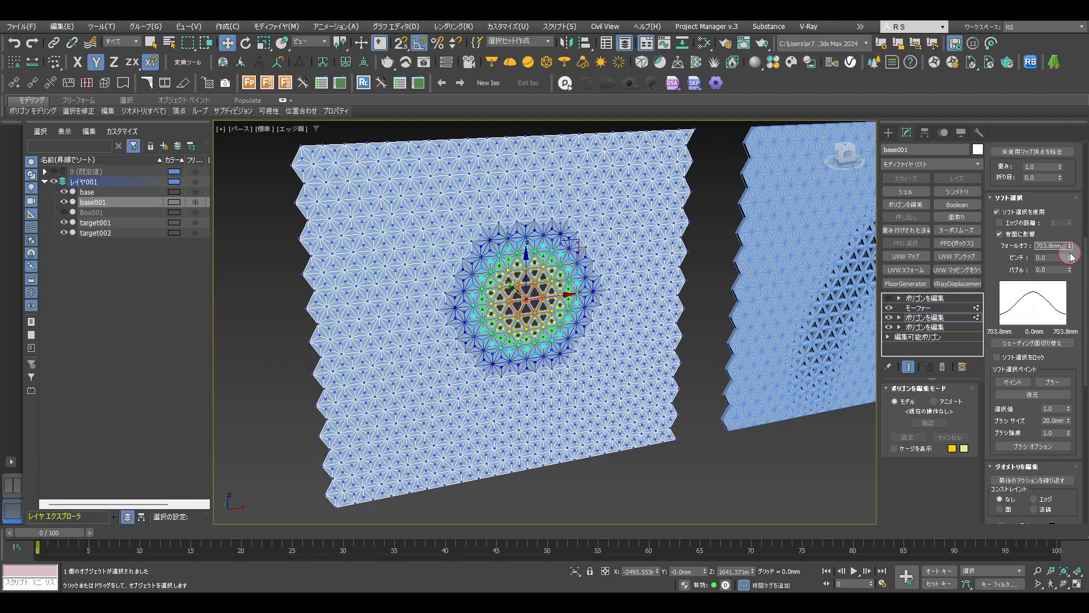